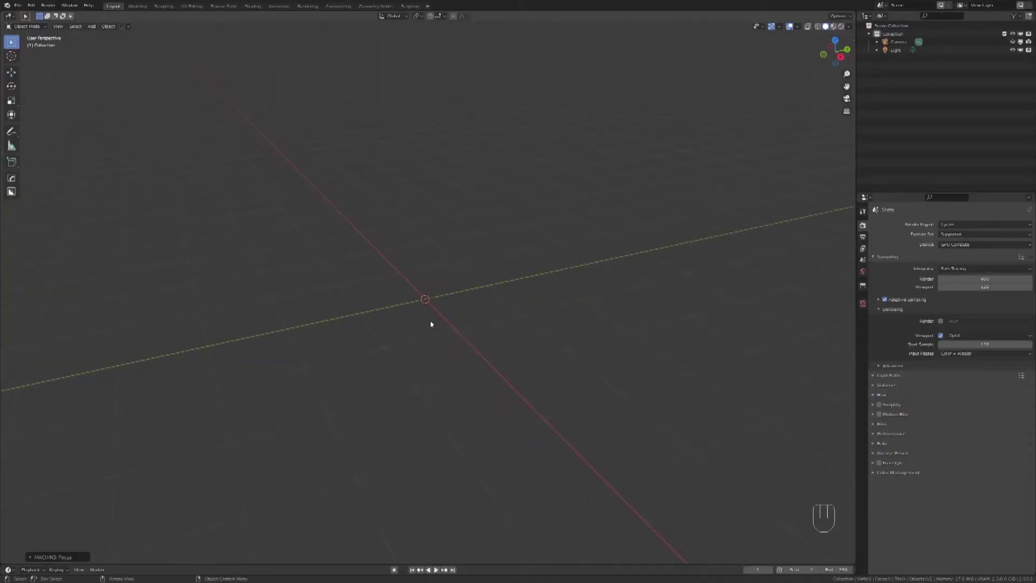
- Add a Fluent box, pull it tall and widen the bevel on its vertical edges into a rounded pillar
{"action": "key", "text": "alt+f"}
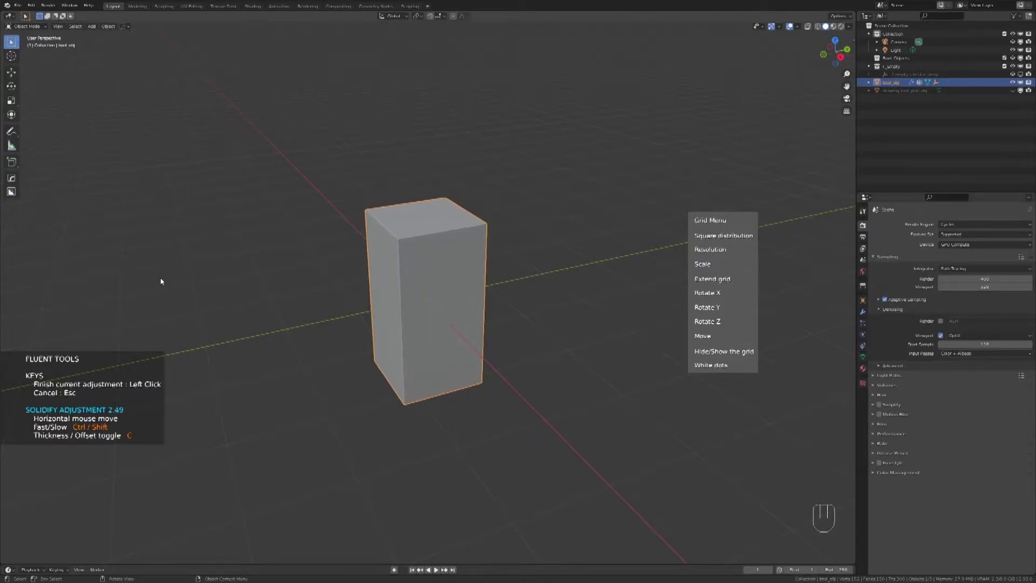
{"action": "left_click_drag", "start_coordinate": [348, 286], "coordinate": [315, 345]}
{"action": "key", "text": "KP_Decimal"}
{"action": "left_click_drag", "start_coordinate": [446, 285], "coordinate": [371, 335]}
- Draw a rounded rectangle cut shape inside the pillar's top face
{"action": "left_click_drag", "start_coordinate": [393, 246], "coordinate": [395, 329]}
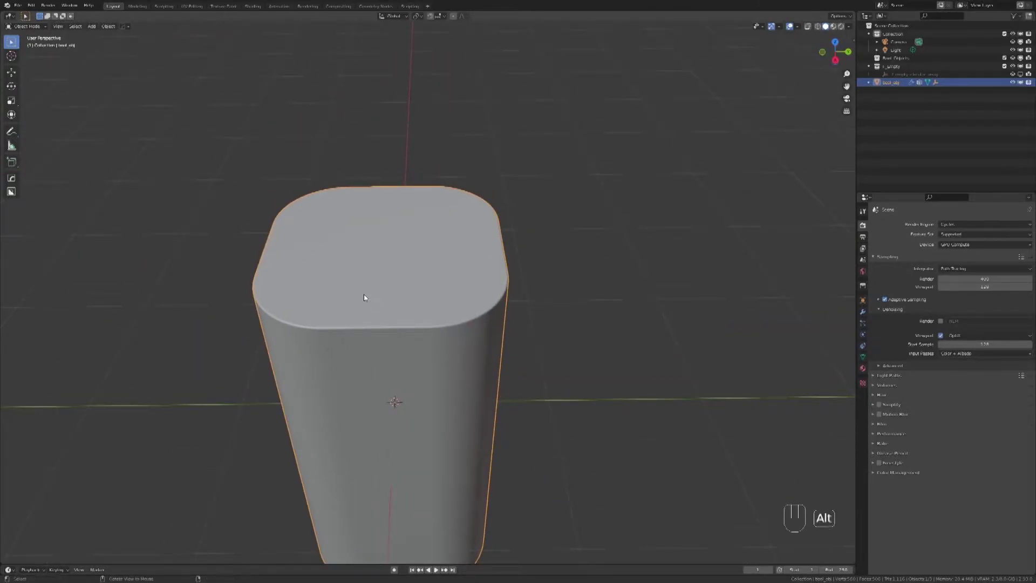
{"action": "key", "text": "alt+f"}
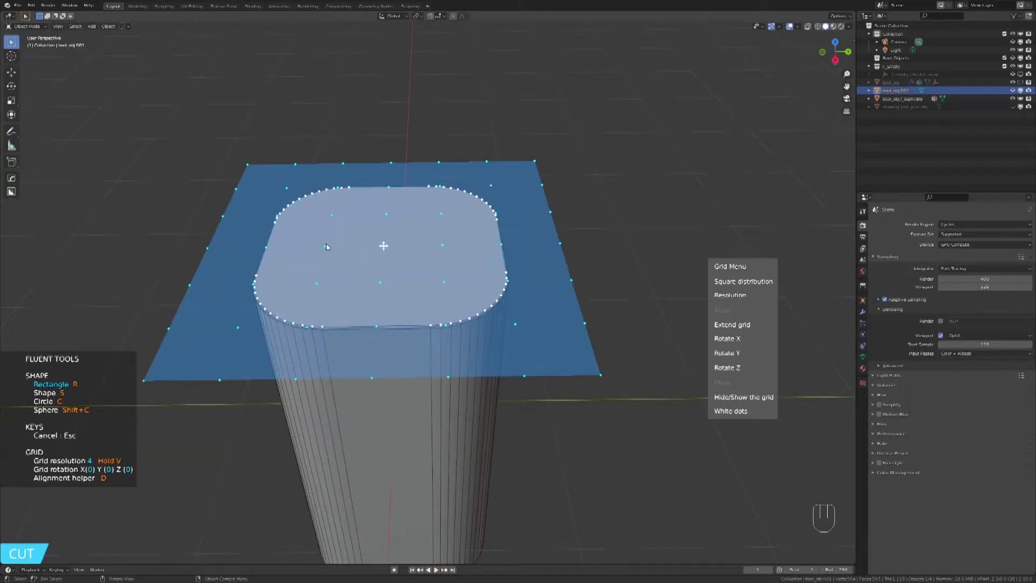
{"action": "left_click_drag", "start_coordinate": [368, 262], "coordinate": [508, 252]}
{"action": "key", "text": "KP_7"}
{"action": "key", "text": "KP_7"}
- Push the shape down into the top and apply it as a Difference boolean recess
{"action": "left_click_drag", "start_coordinate": [487, 236], "coordinate": [430, 268]}
{"action": "left_click", "coordinate": [339, 314]}
{"action": "left_click", "coordinate": [339, 314]}
{"action": "left_click", "coordinate": [339, 314]}
- Bevel the recess and rim edges, then add an edge loop to clear the tray's shading streak
{"action": "key", "text": "alt+f"}
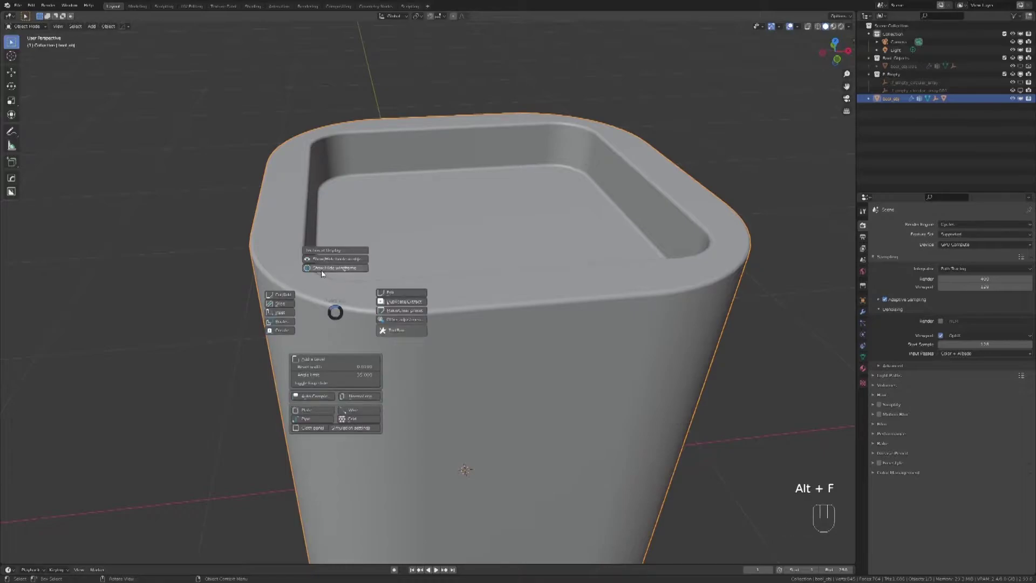
{"action": "left_click_drag", "start_coordinate": [331, 283], "coordinate": [351, 287]}
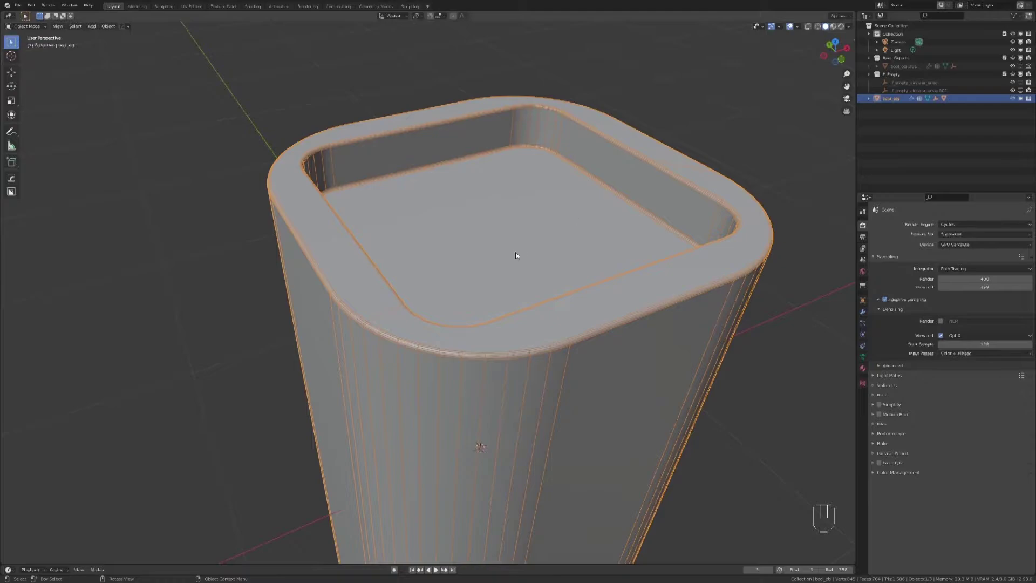
{"action": "key", "text": "Tab"}
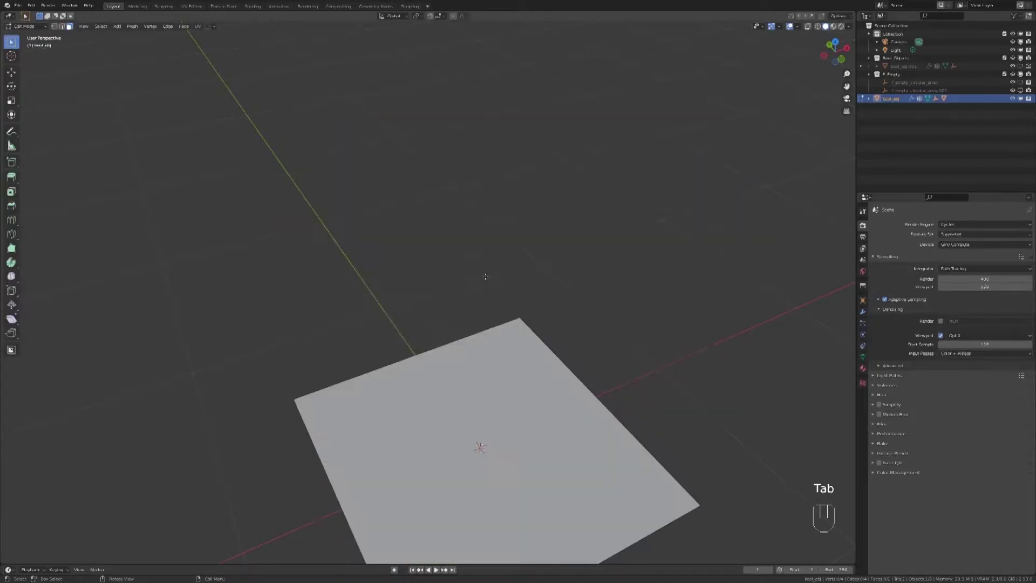
{"action": "key", "text": "ctrl+r"}
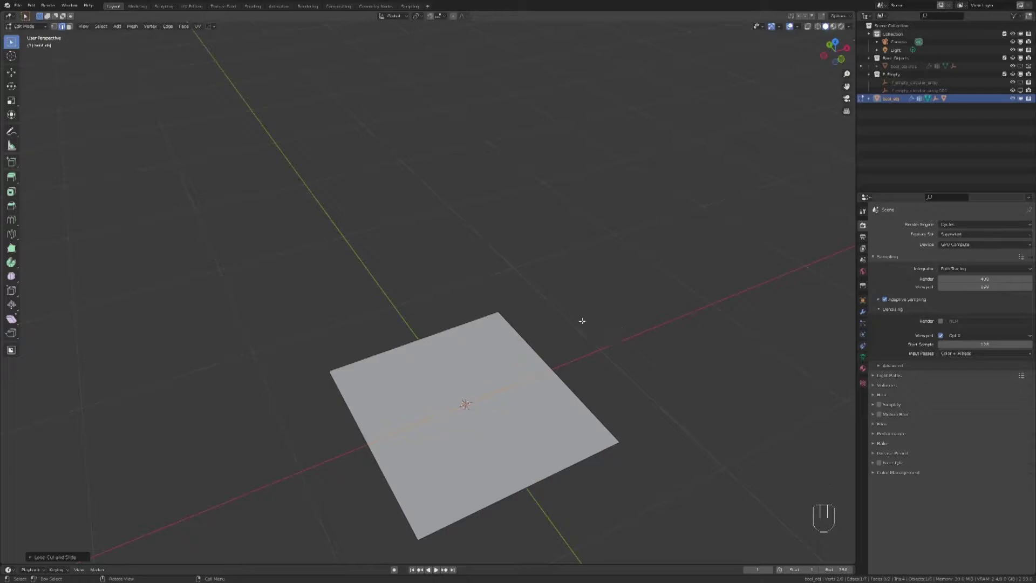
{"action": "key", "text": "Tab"}
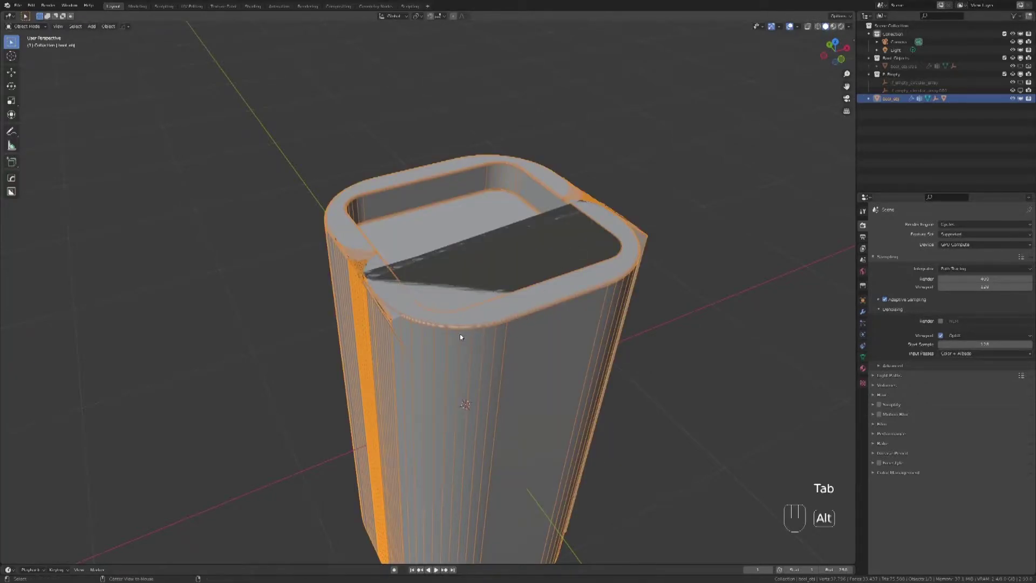
{"action": "key", "text": "alt+f"}
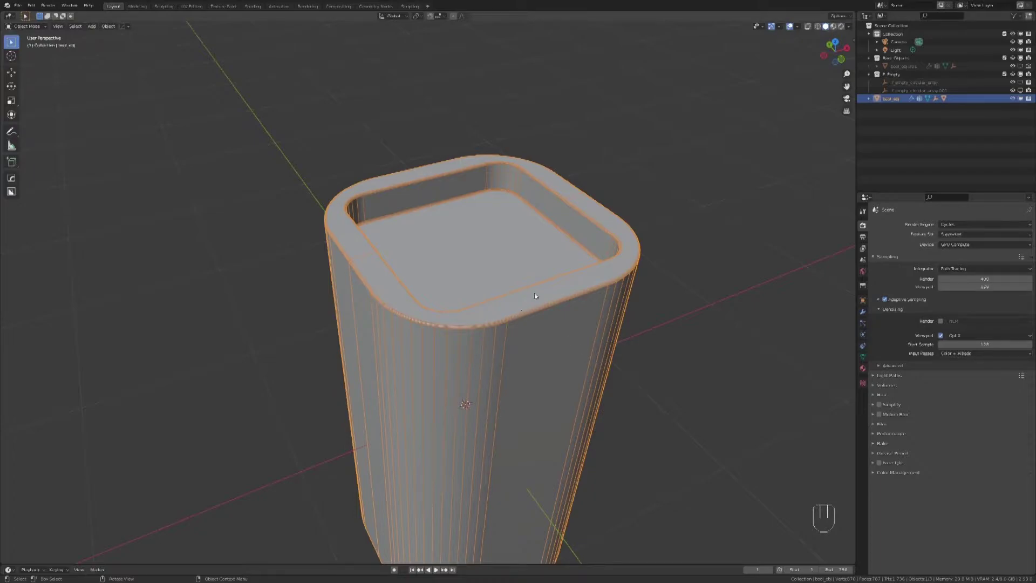
- Inspect the recessed top and select the hidden cutter of the recess
{"action": "left_click_drag", "start_coordinate": [545, 281], "coordinate": [518, 312]}
{"action": "key", "text": "Tab"}
{"action": "key", "text": "Tab"}
{"action": "key", "text": "alt+f"}
{"action": "left_click_drag", "start_coordinate": [537, 297], "coordinate": [502, 251]}
{"action": "left_click_drag", "start_coordinate": [488, 253], "coordinate": [500, 249]}
{"action": "left_click_drag", "start_coordinate": [494, 245], "coordinate": [472, 278]}
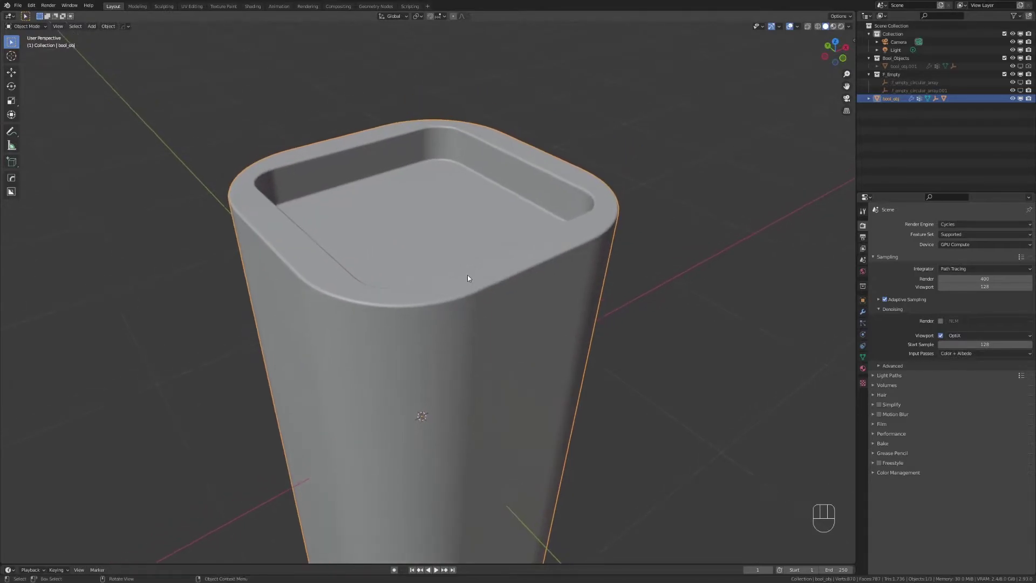
{"action": "key", "text": "alt+f"}
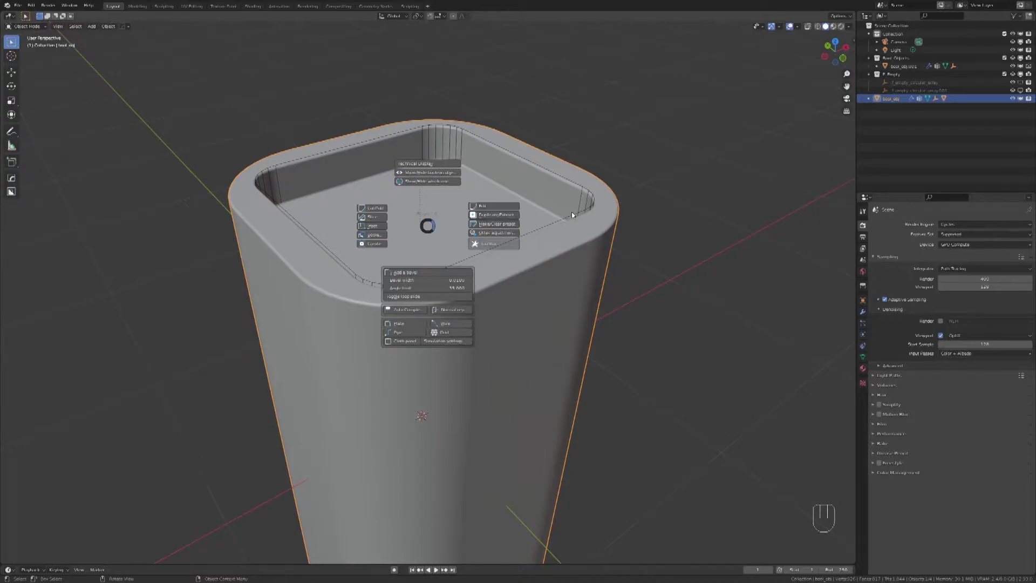
{"action": "left_click", "coordinate": [569, 219]}
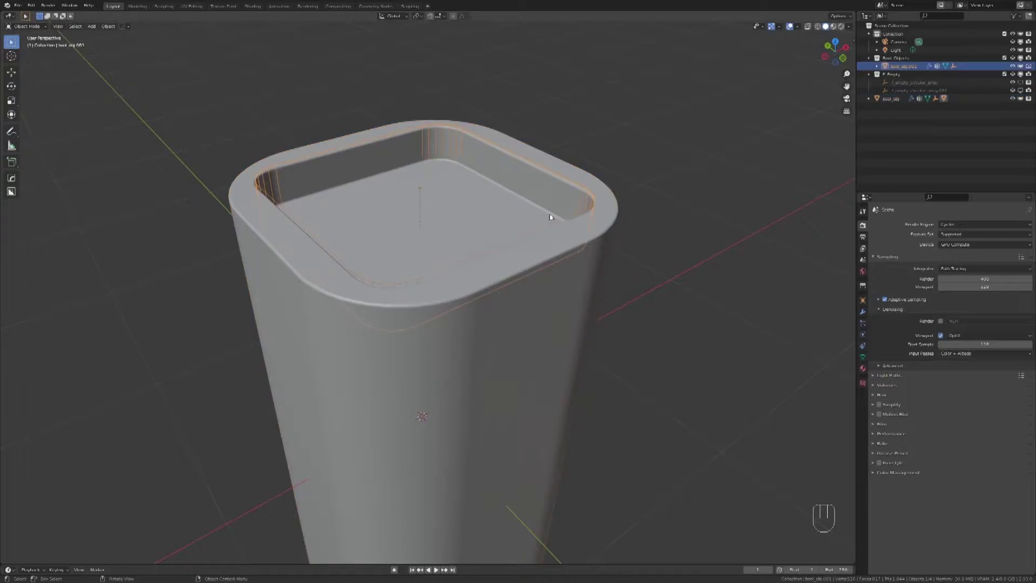
{"action": "left_click_drag", "start_coordinate": [475, 201], "coordinate": [478, 231]}
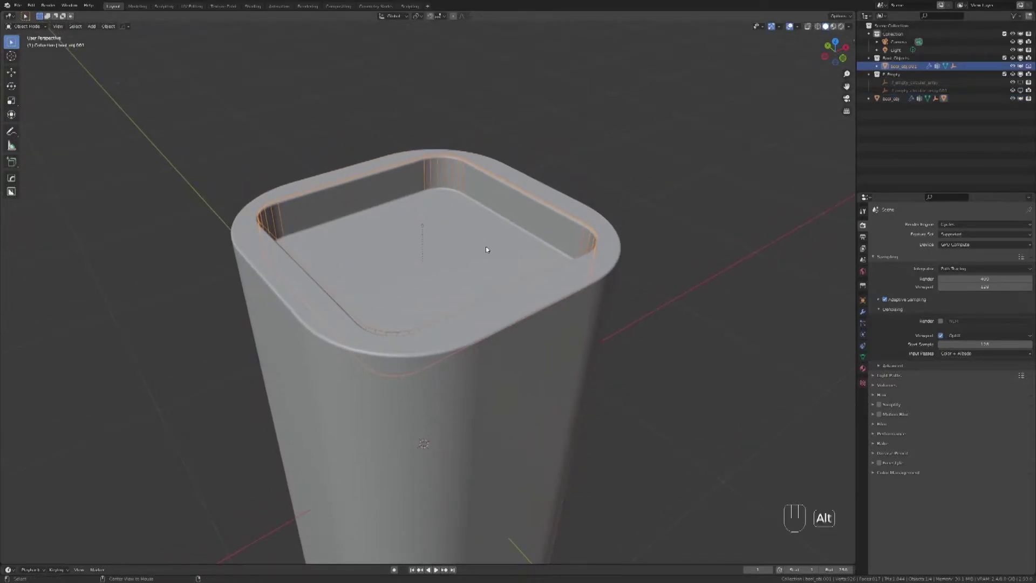
- Duplicate the cutter, shrink it inward and subtract it to leave a raised inner plate with a gap
{"action": "key", "text": "alt+f"}
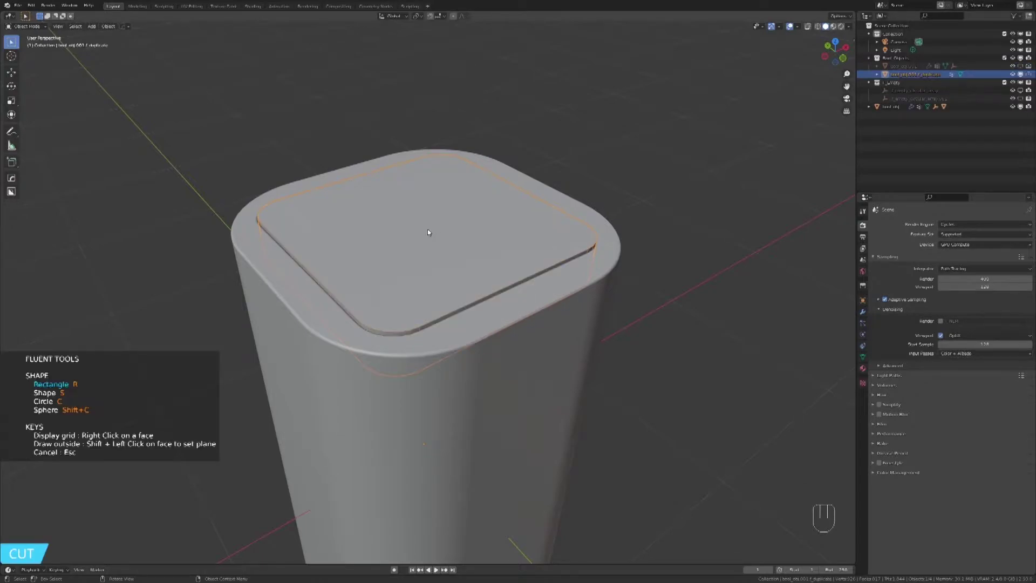
{"action": "key", "text": "KP_7"}
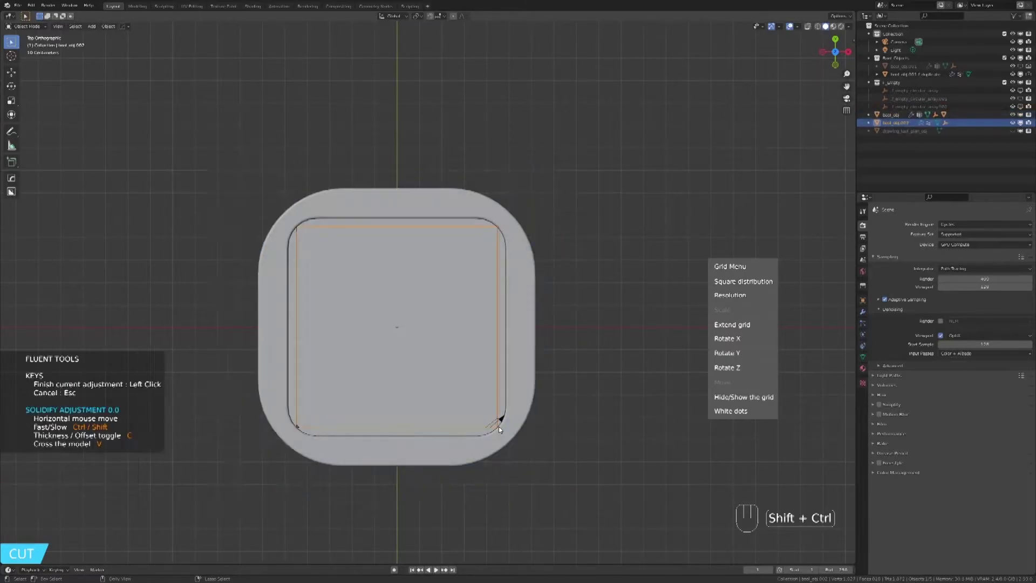
{"action": "left_click_drag", "start_coordinate": [487, 406], "coordinate": [473, 231]}
{"action": "key", "text": "KP_7"}
{"action": "middle_click", "coordinate": [419, 349]}
- Select the inner plate and add an edge loop so the plate and groove shade cleanly
{"action": "middle_click", "coordinate": [376, 339]}
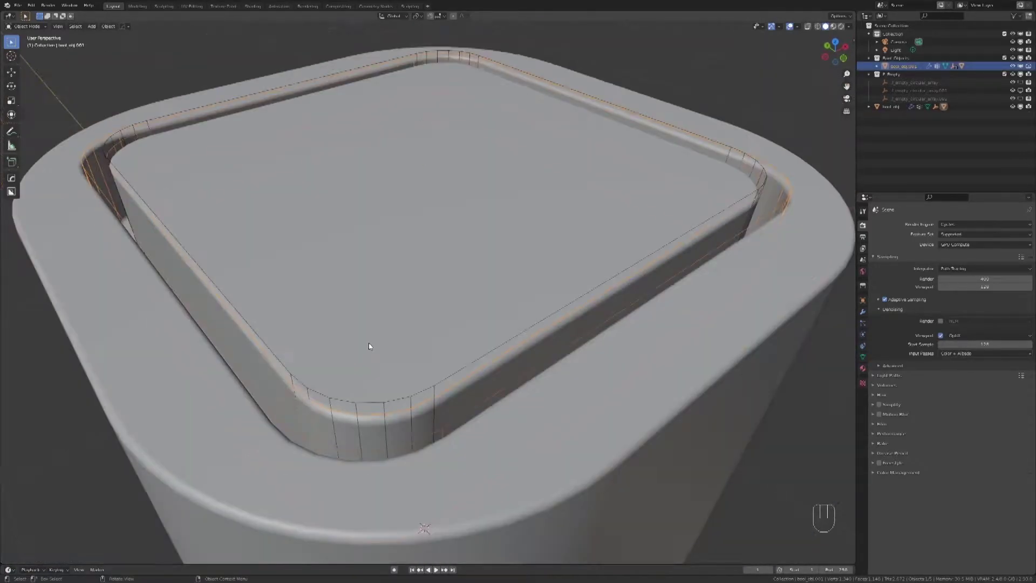
{"action": "double_click", "coordinate": [280, 329]}
{"action": "key", "text": "Tab"}
{"action": "key", "text": "ctrl+r"}
{"action": "key", "text": "Tab"}
{"action": "key", "text": "alt+f"}
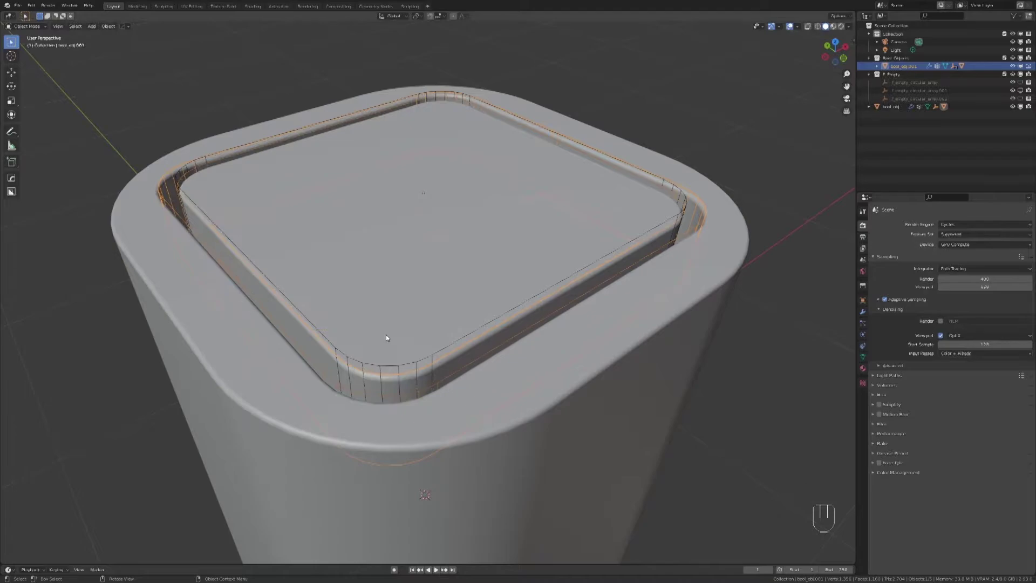
- Revolve a stepped funnel profile from side view and subtract it as a central hole in the plate
{"action": "key", "text": "alt+f"}
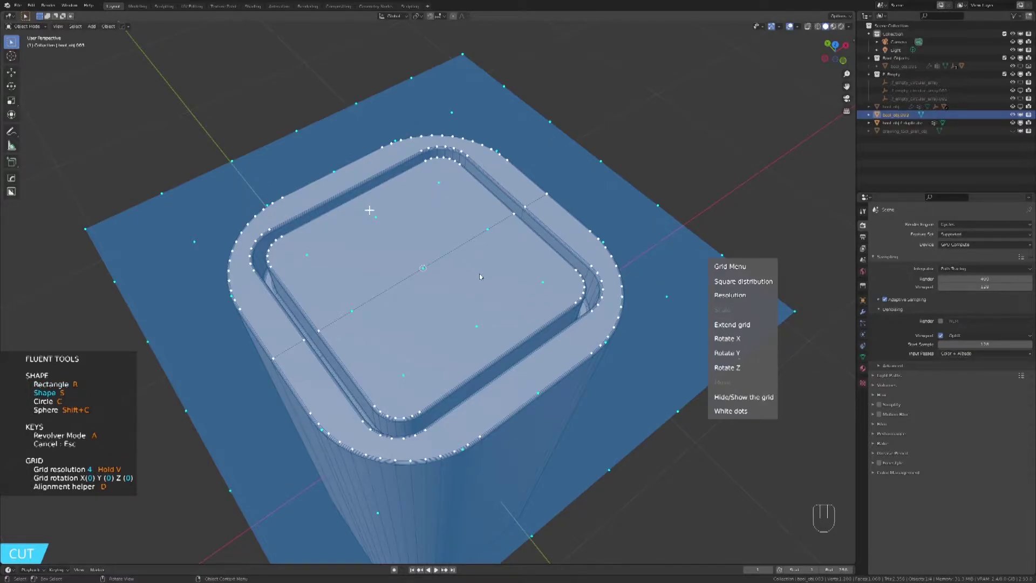
{"action": "left_click_drag", "start_coordinate": [261, 344], "coordinate": [430, 323]}
{"action": "key", "text": "KP_1"}
{"action": "key", "text": "KP_3"}
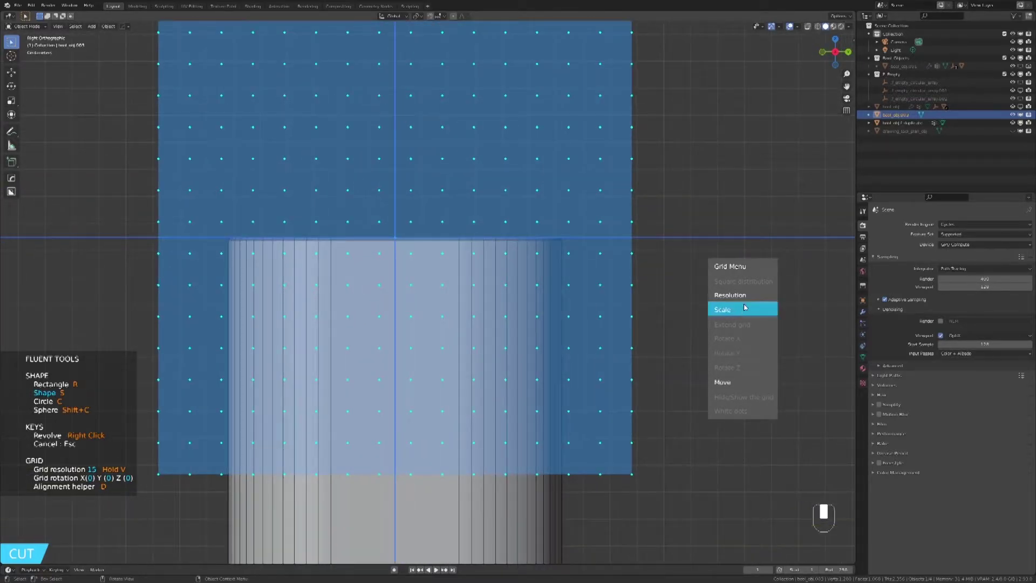
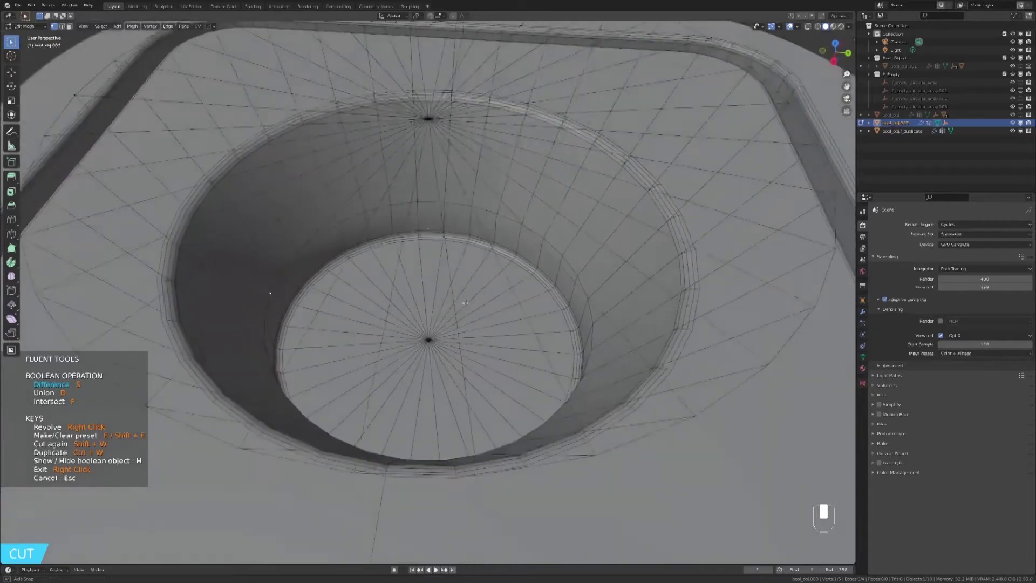
{"action": "key", "text": "g"}
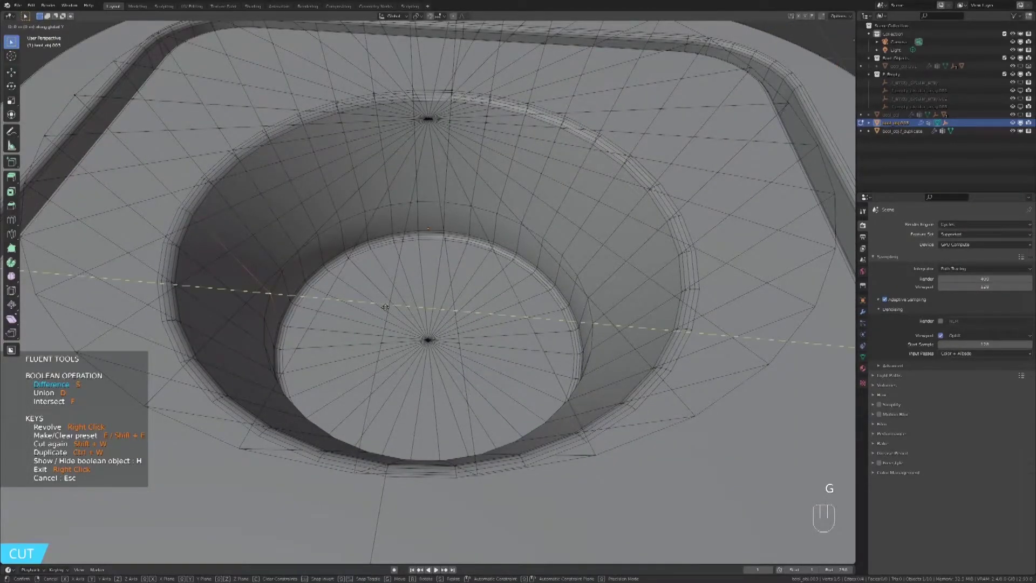
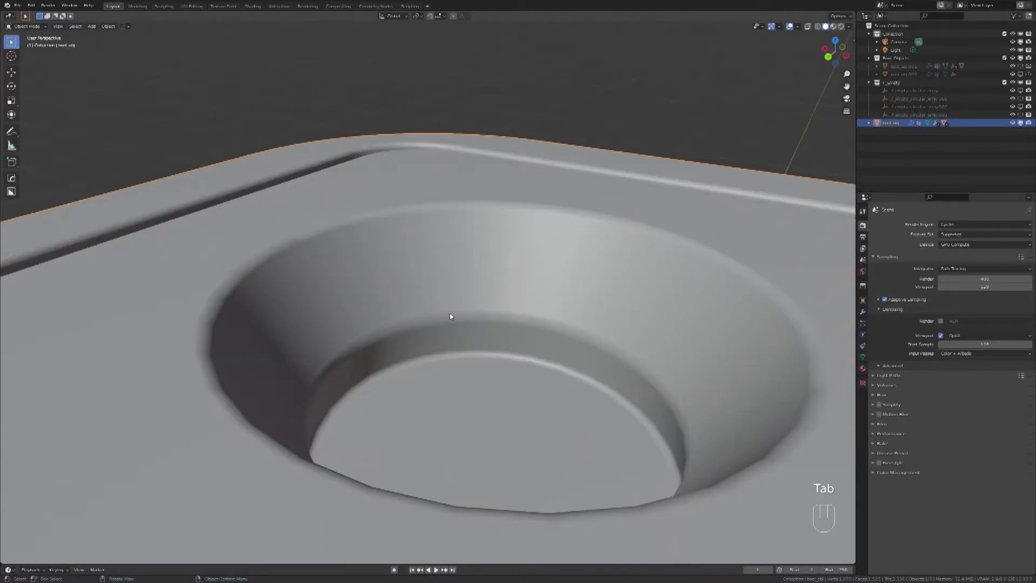
- Show mesh edges and zoom in to inspect the central hole's inner wall
{"action": "left_click_drag", "start_coordinate": [381, 286], "coordinate": [337, 287]}
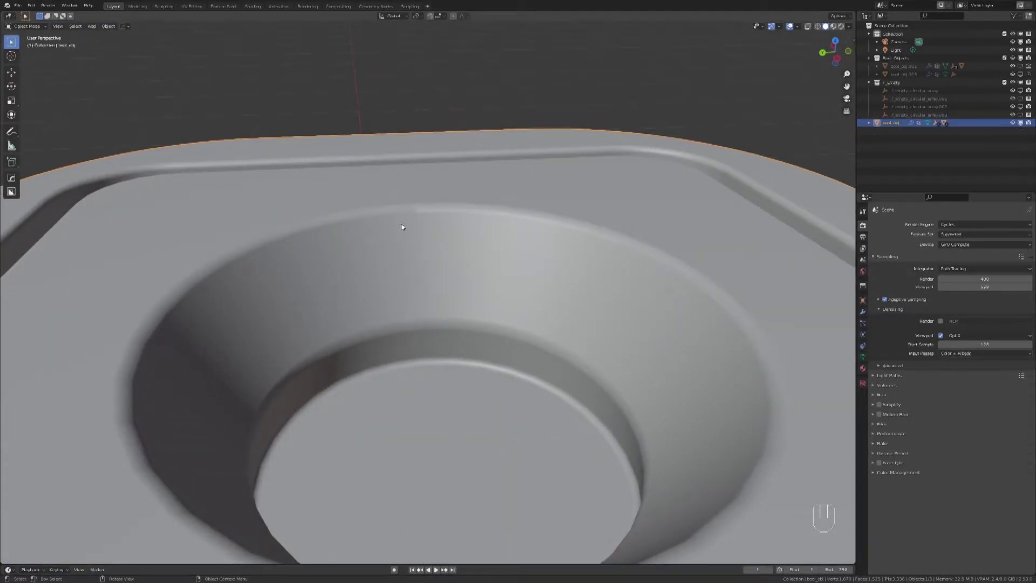
{"action": "key", "text": "Tab"}
{"action": "key", "text": "Tab"}
{"action": "left_click_drag", "start_coordinate": [474, 284], "coordinate": [633, 263]}
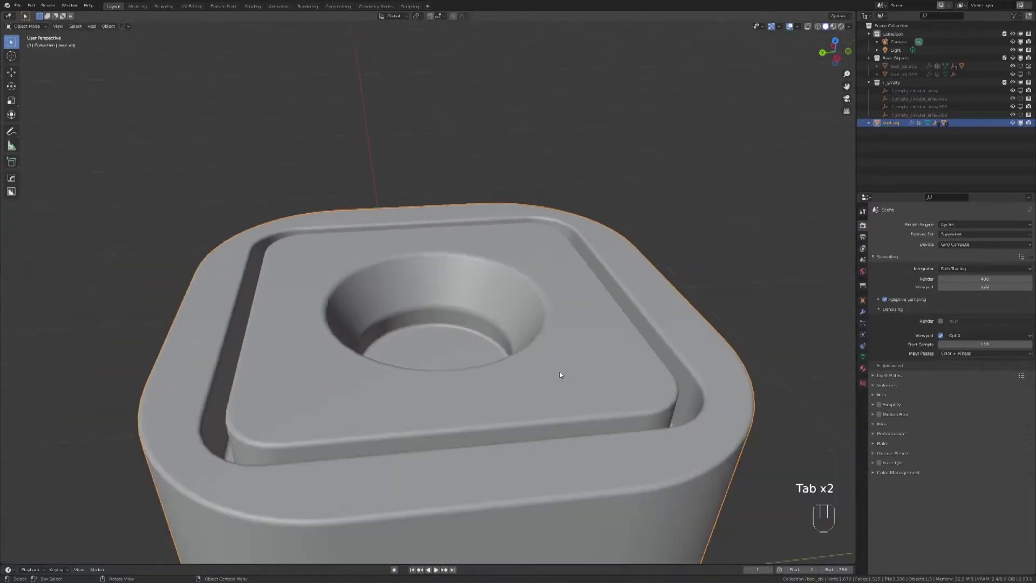
{"action": "key", "text": "alt+f"}
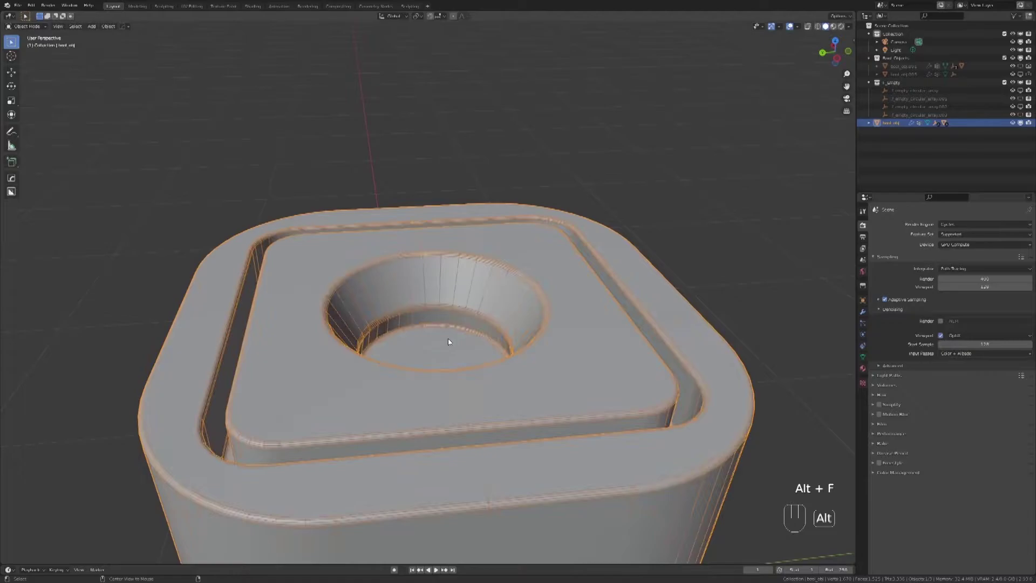
{"action": "left_click_drag", "start_coordinate": [427, 349], "coordinate": [494, 369]}
{"action": "left_click_drag", "start_coordinate": [343, 323], "coordinate": [409, 332]}
{"action": "left_click_drag", "start_coordinate": [404, 330], "coordinate": [482, 328]}
{"action": "left_click_drag", "start_coordinate": [418, 382], "coordinate": [455, 349]}
{"action": "left_click_drag", "start_coordinate": [403, 450], "coordinate": [437, 372]}
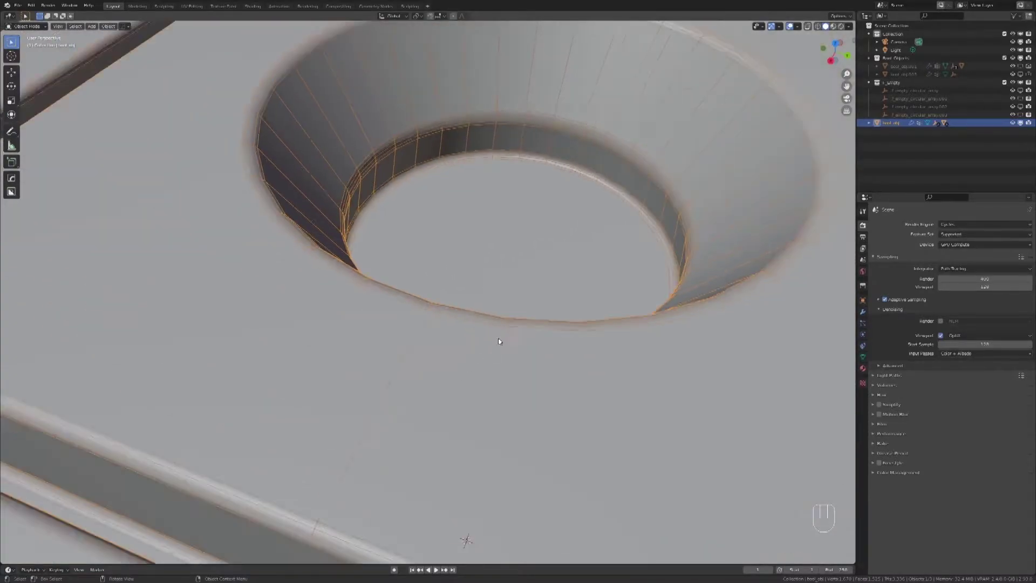
{"action": "left_click_drag", "start_coordinate": [443, 260], "coordinate": [385, 319]}
{"action": "left_click", "coordinate": [464, 370]}
- Resize the cone cutter to flare the hole's rim wider, hide the cutter and reselect the pillar
{"action": "key", "text": "r"}
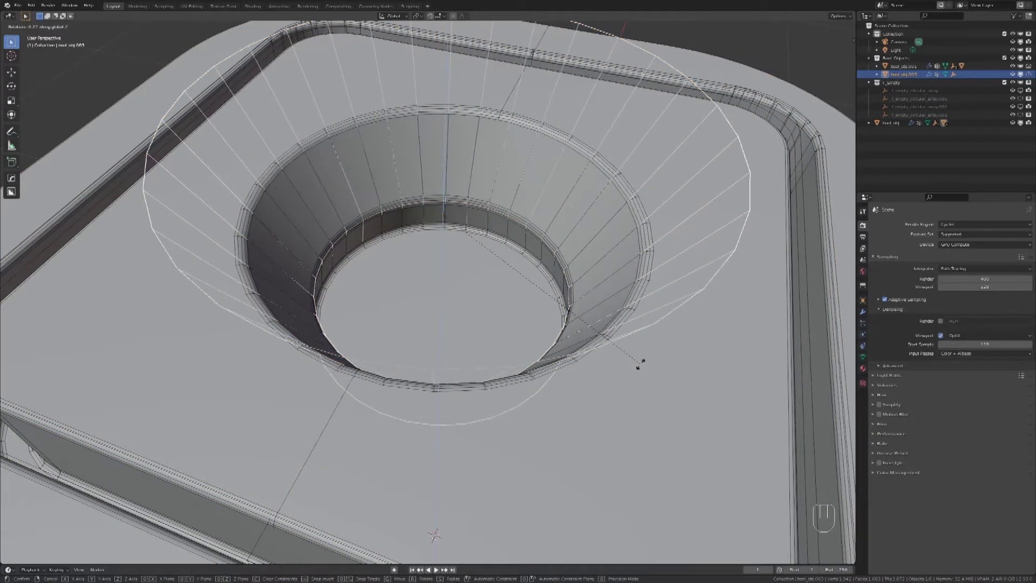
{"action": "key", "text": "Tab"}
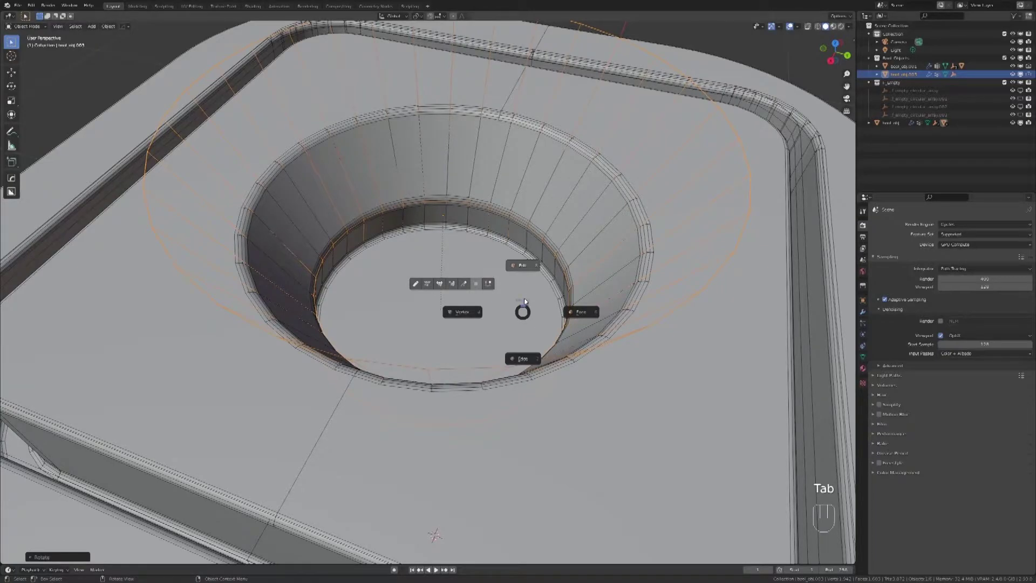
{"action": "key", "text": "Tab"}
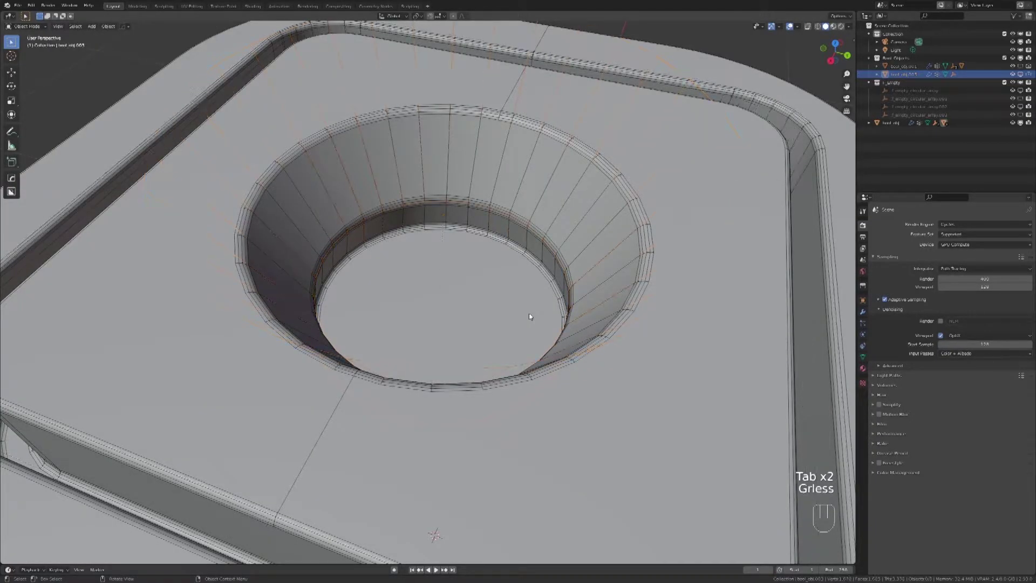
{"action": "left_click_drag", "start_coordinate": [544, 338], "coordinate": [471, 335]}
{"action": "left_click_drag", "start_coordinate": [373, 321], "coordinate": [430, 340]}
{"action": "left_click_drag", "start_coordinate": [465, 342], "coordinate": [511, 347]}
{"action": "left_click", "coordinate": [492, 338]}
- Cut round Circle-shape holes at the corners of the cap's raised plate from top view
{"action": "key", "text": "alt+f"}
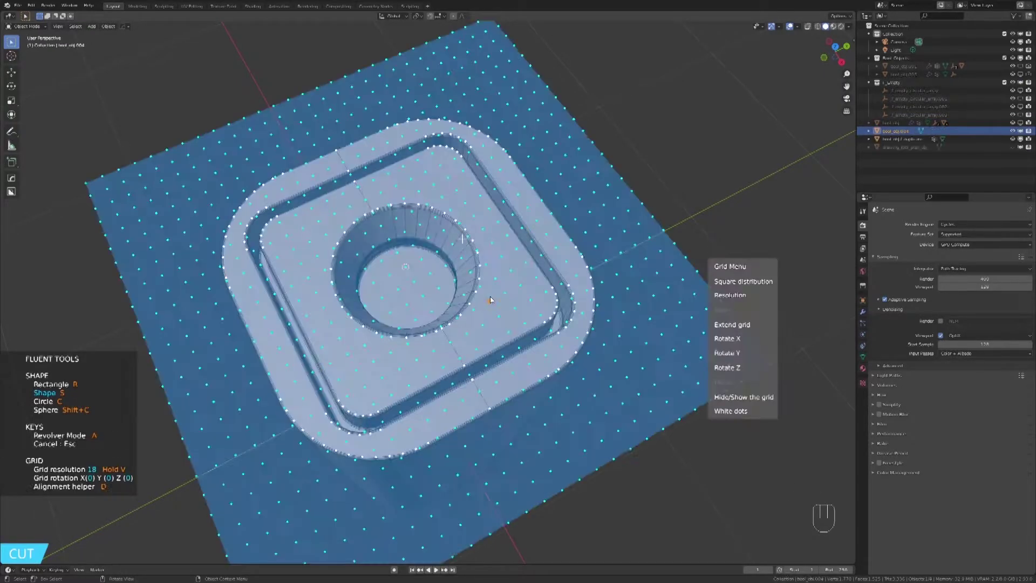
{"action": "key", "text": "KP_7"}
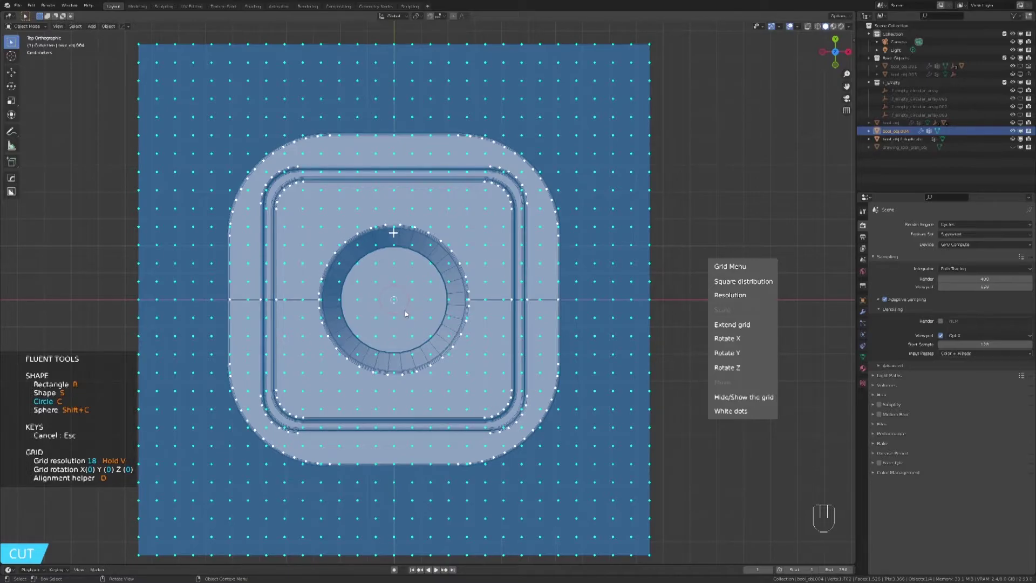
{"action": "left_click_drag", "start_coordinate": [409, 311], "coordinate": [397, 323]}
{"action": "key", "text": "r"}
{"action": "left_click_drag", "start_coordinate": [395, 336], "coordinate": [382, 320]}
{"action": "key", "text": "alt+f"}
{"action": "left_click_drag", "start_coordinate": [428, 325], "coordinate": [362, 308]}
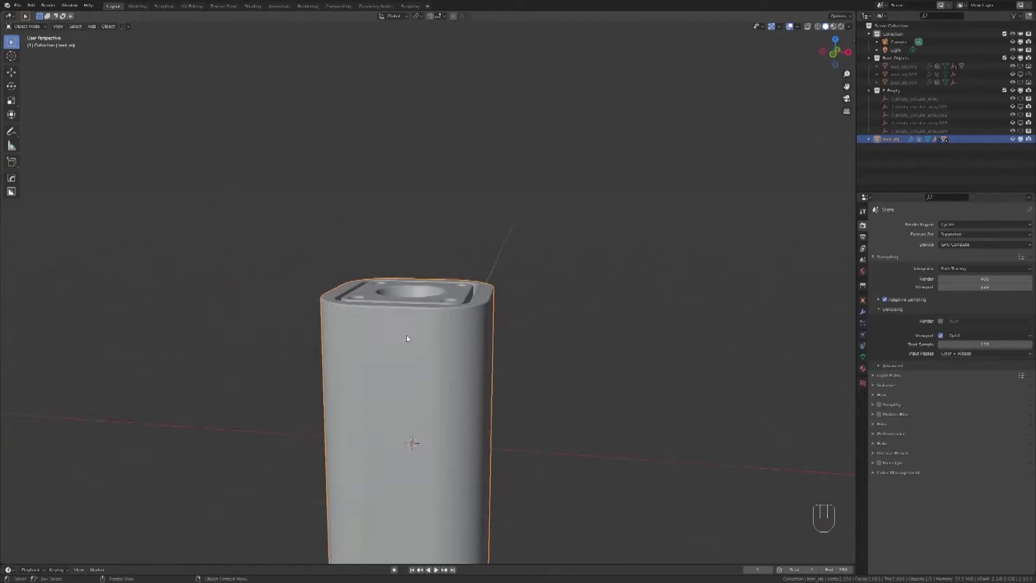
- Draw a Fluent Slice band across the upper body just below the cap
{"action": "left_click_drag", "start_coordinate": [425, 351], "coordinate": [429, 379]}
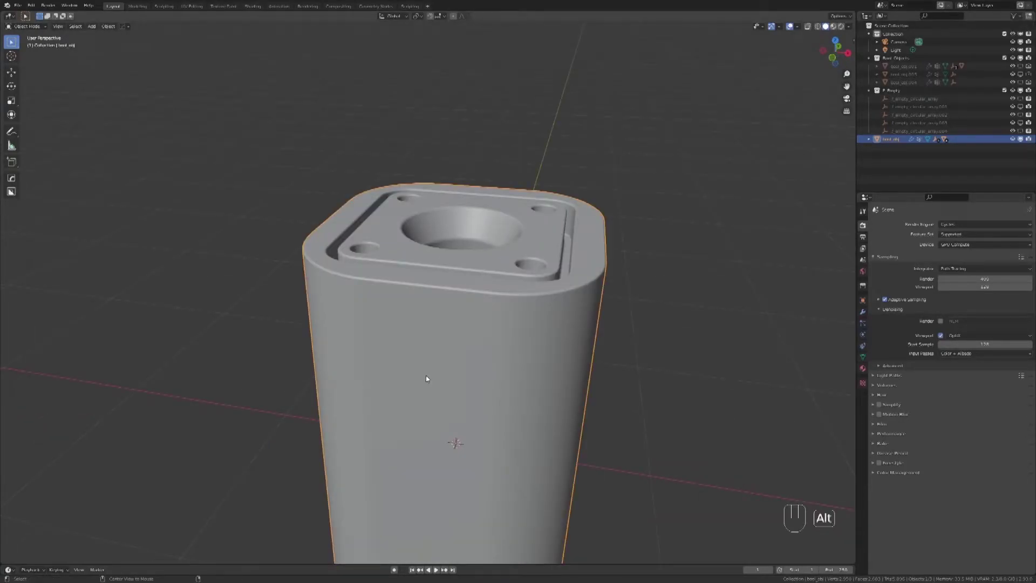
{"action": "key", "text": "alt+f"}
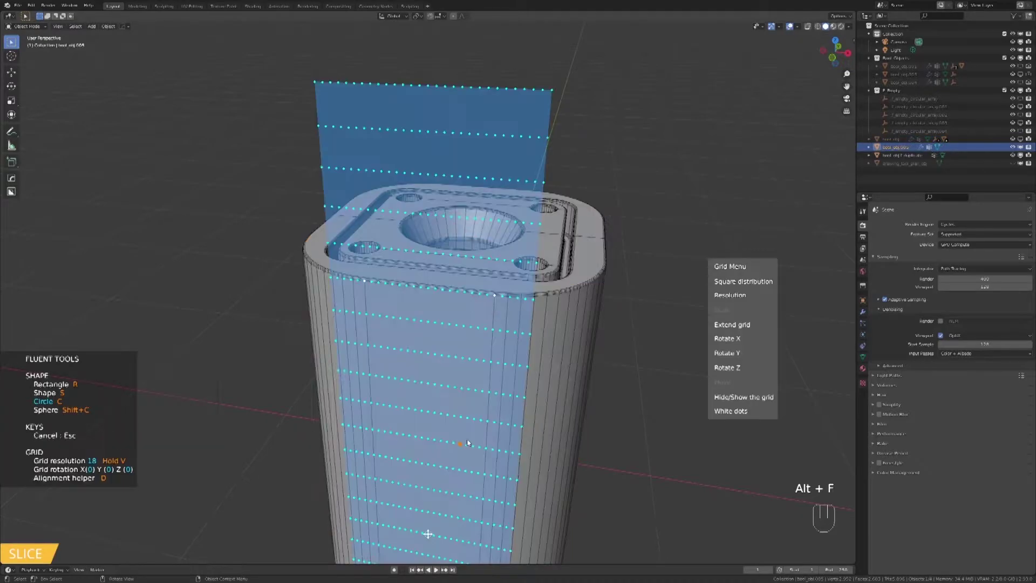
{"action": "left_click_drag", "start_coordinate": [519, 441], "coordinate": [491, 428]}
{"action": "key", "text": "KP_1"}
{"action": "left_click_drag", "start_coordinate": [515, 407], "coordinate": [484, 323]}
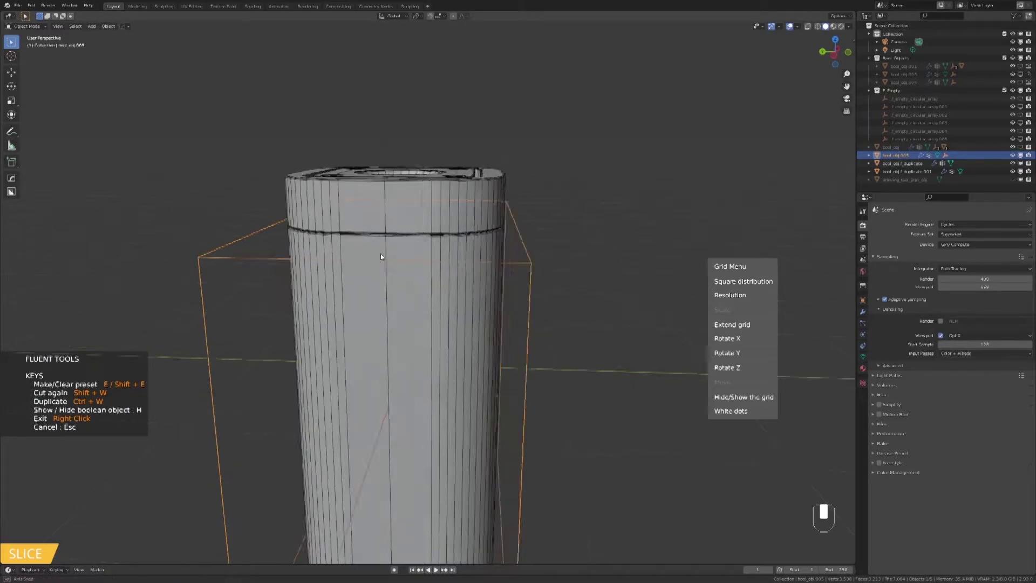
- Adjust the slice cutter's extent and finish splitting the cap from the body
{"action": "left_click_drag", "start_coordinate": [432, 248], "coordinate": [587, 187]}
{"action": "left_click_drag", "start_coordinate": [593, 204], "coordinate": [514, 206]}
{"action": "left_click", "coordinate": [500, 278]}
{"action": "left_click", "coordinate": [479, 217]}
{"action": "left_click_drag", "start_coordinate": [442, 215], "coordinate": [293, 222]}
- Cut rounded Rectangle-shape slots into the cap plate between the corner holes
{"action": "left_click_drag", "start_coordinate": [422, 260], "coordinate": [480, 344]}
{"action": "key", "text": "alt+f"}
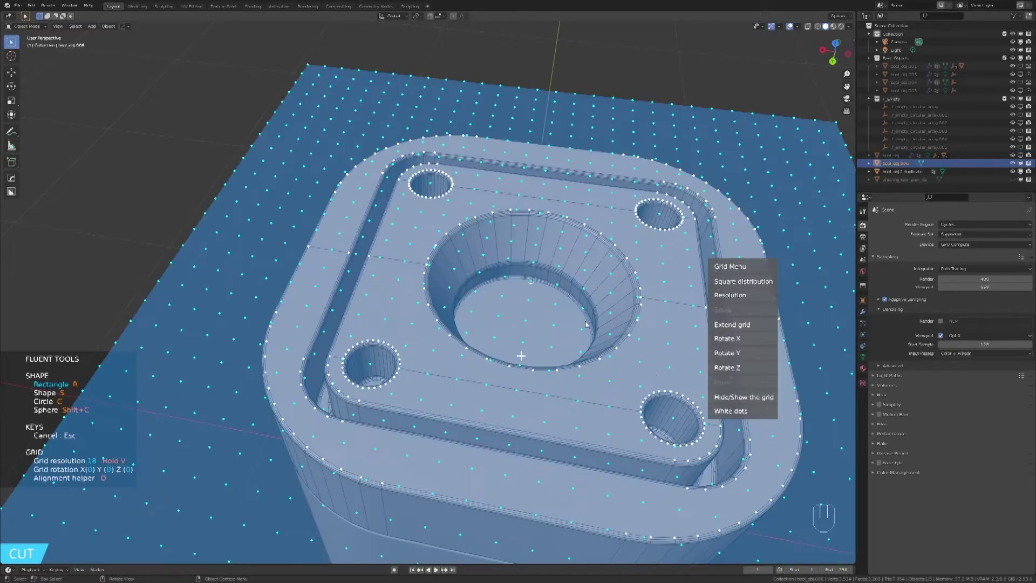
{"action": "left_click_drag", "start_coordinate": [497, 310], "coordinate": [455, 319]}
{"action": "left_click_drag", "start_coordinate": [477, 324], "coordinate": [465, 362]}
{"action": "middle_click", "coordinate": [504, 273]}
- Bring up the Fluent quick menu on the top section to add a second band under the cap
{"action": "key", "text": "alt+f"}
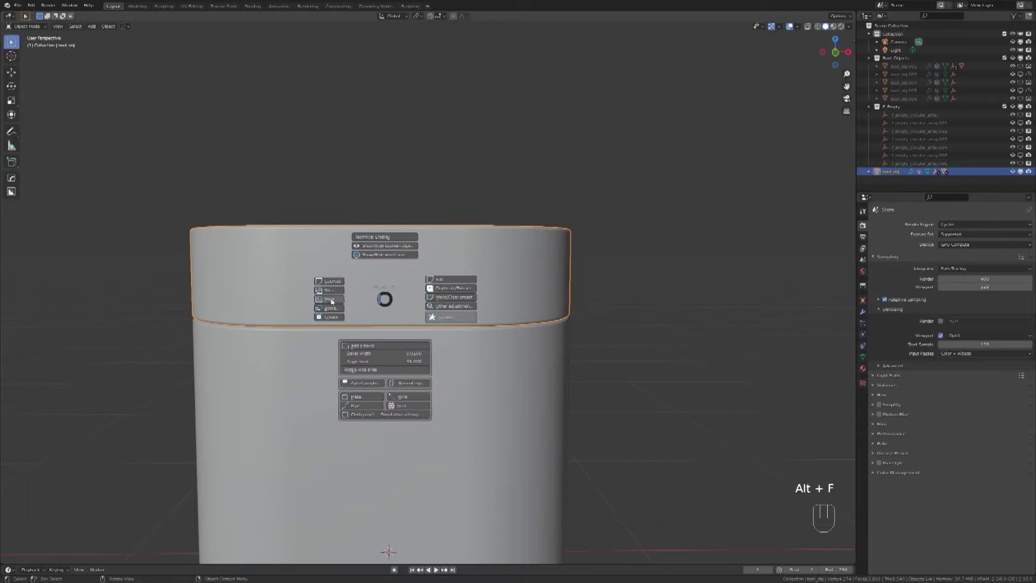
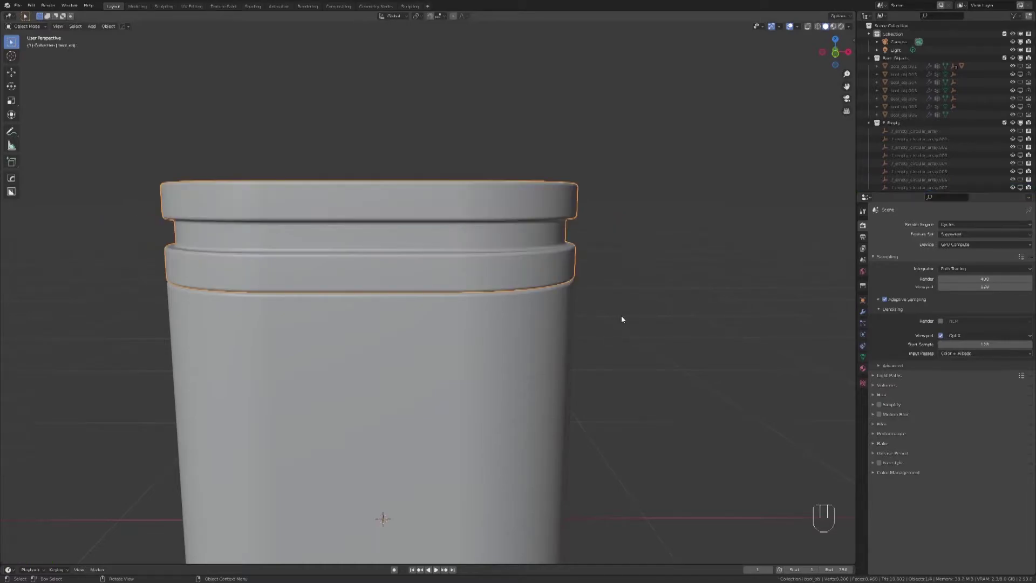
- Orbit down onto the cap and inspect the spiky artefacts inside its central hole
{"action": "left_click_drag", "start_coordinate": [620, 312], "coordinate": [526, 318]}
{"action": "left_click_drag", "start_coordinate": [469, 320], "coordinate": [539, 444]}
{"action": "left_click_drag", "start_coordinate": [514, 440], "coordinate": [503, 466]}
{"action": "left_click_drag", "start_coordinate": [498, 454], "coordinate": [591, 390]}
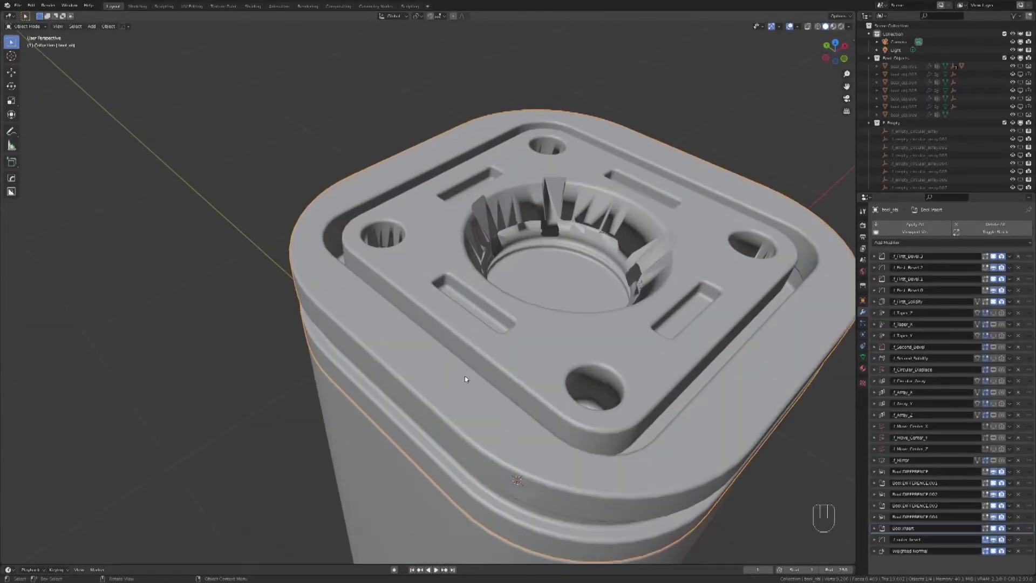
{"action": "left_click_drag", "start_coordinate": [426, 363], "coordinate": [386, 368]}
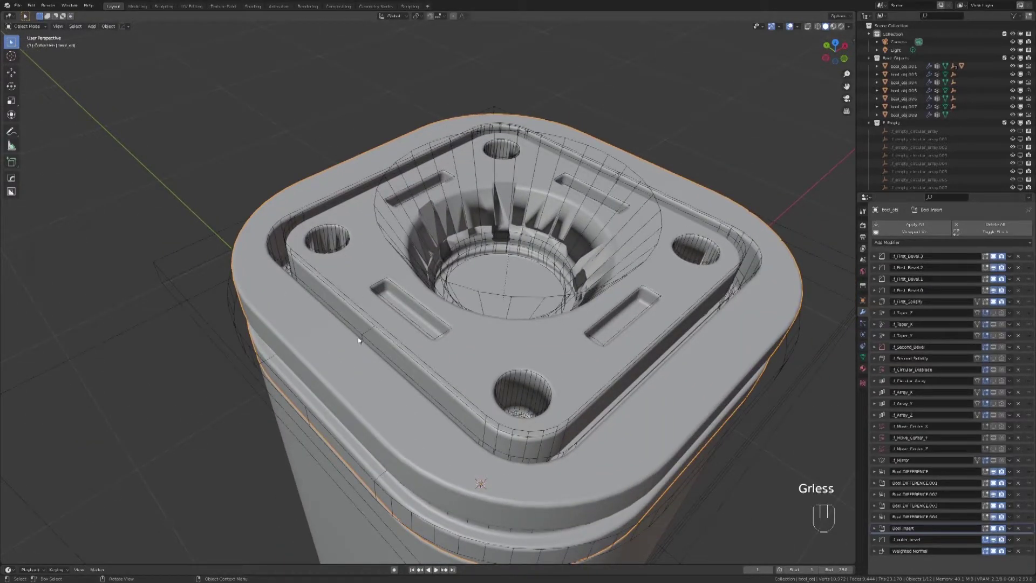
{"action": "left_click_drag", "start_coordinate": [362, 333], "coordinate": [383, 347]}
{"action": "left_click_drag", "start_coordinate": [416, 342], "coordinate": [385, 335]}
{"action": "left_click_drag", "start_coordinate": [382, 341], "coordinate": [388, 312]}
{"action": "left_click_drag", "start_coordinate": [388, 313], "coordinate": [421, 342]}
{"action": "left_click_drag", "start_coordinate": [385, 290], "coordinate": [388, 321]}
- Select the cone hole cutter and raise its Solidify thickness in Fluent Edit so the pit becomes a clean stepped ring
{"action": "left_click", "coordinate": [349, 323]}
{"action": "double_click", "coordinate": [355, 319]}
{"action": "left_click", "coordinate": [336, 310]}
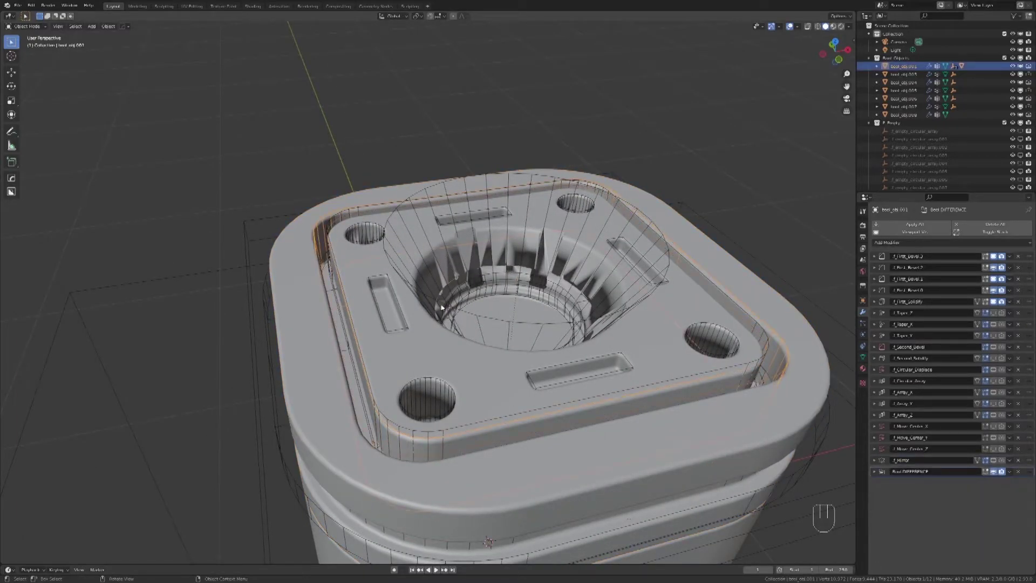
{"action": "key", "text": "alt+f"}
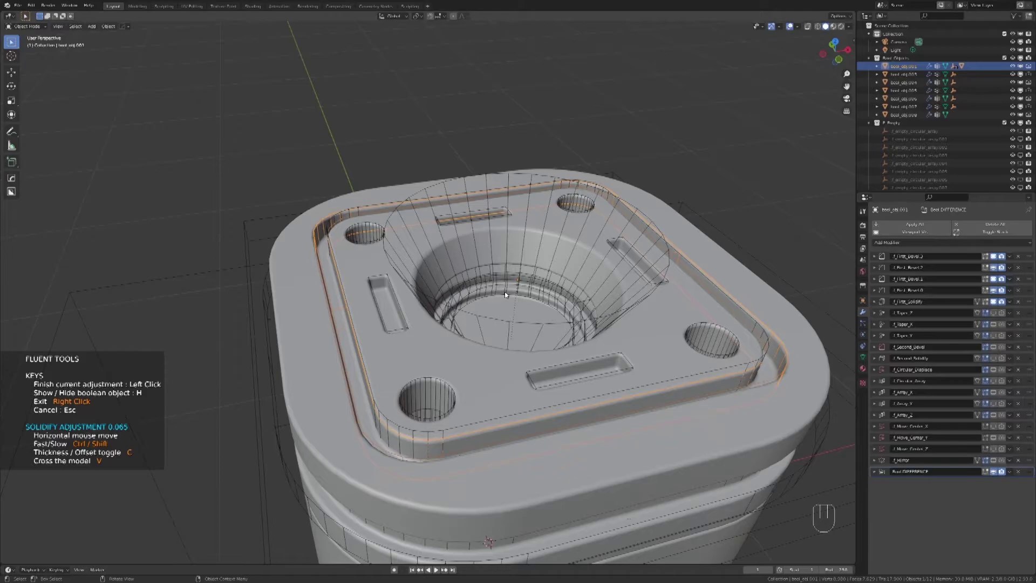
{"action": "left_click_drag", "start_coordinate": [465, 334], "coordinate": [491, 310]}
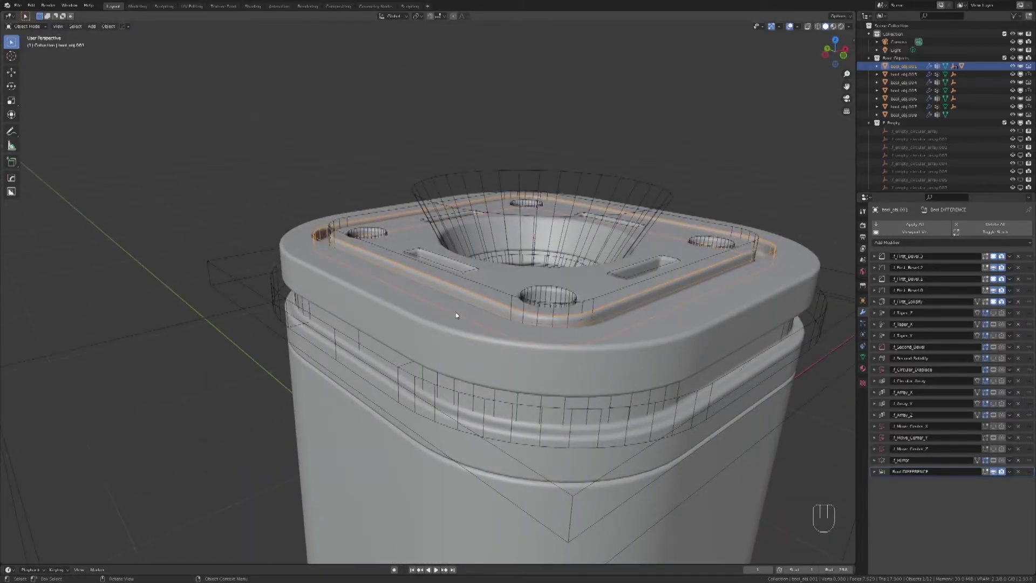
- Select the pillar body and start a Fluent Slice on it
{"action": "left_click_drag", "start_coordinate": [490, 299], "coordinate": [400, 260]}
{"action": "left_click_drag", "start_coordinate": [428, 291], "coordinate": [464, 270]}
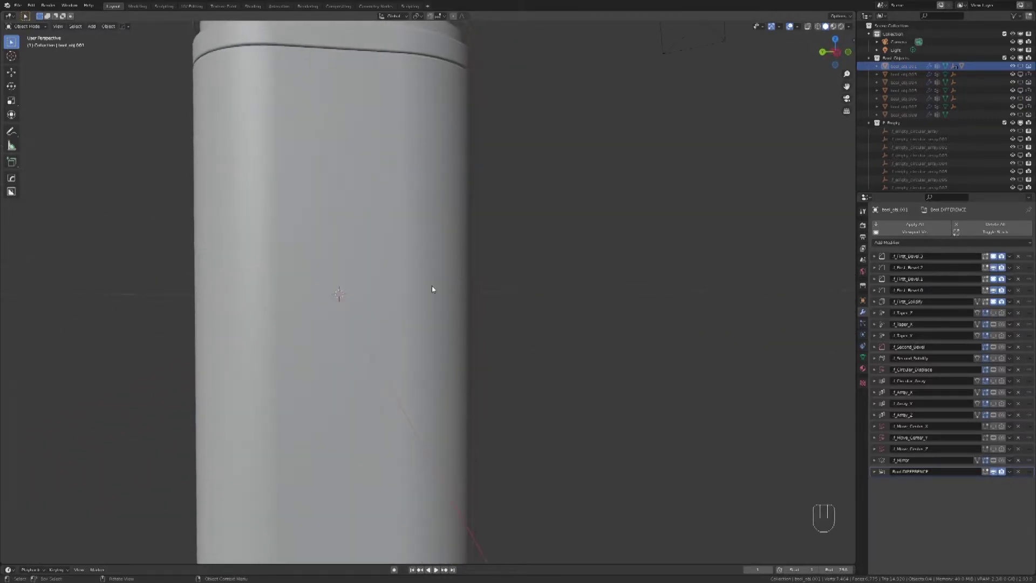
{"action": "left_click_drag", "start_coordinate": [401, 318], "coordinate": [435, 251]}
{"action": "left_click", "coordinate": [388, 277]}
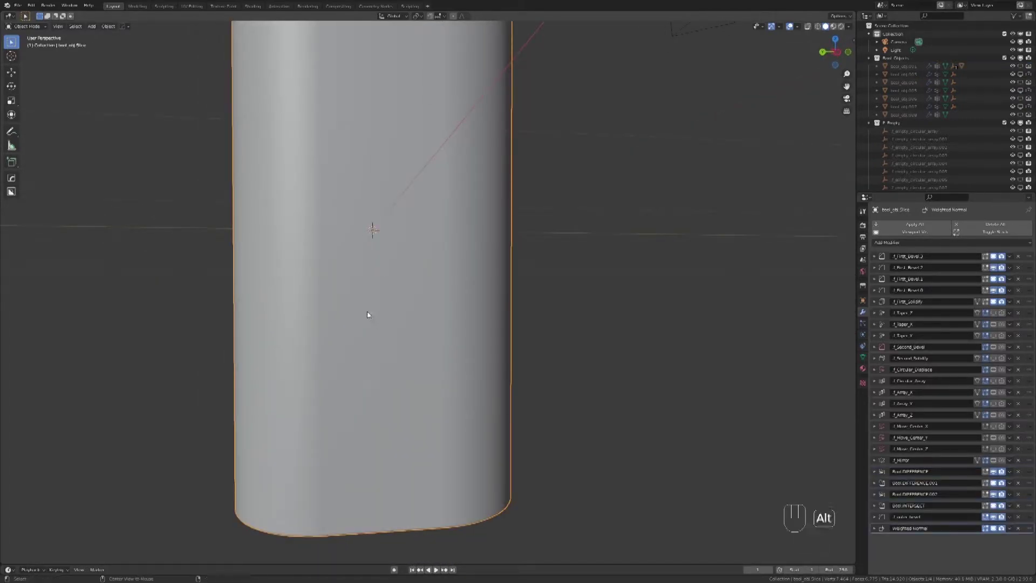
{"action": "key", "text": "alt+f"}
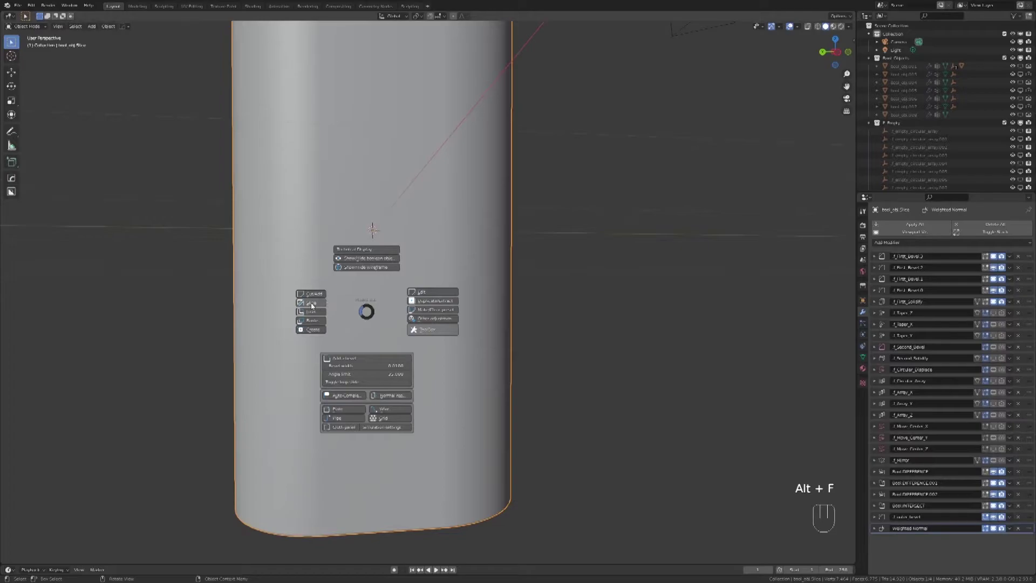
- Draw tall rounded panel slices on the pillar's sides, mirrored onto the opposite faces
{"action": "left_click_drag", "start_coordinate": [409, 278], "coordinate": [516, 332]}
{"action": "left_click_drag", "start_coordinate": [530, 283], "coordinate": [401, 209]}
{"action": "left_click_drag", "start_coordinate": [499, 264], "coordinate": [474, 272]}
{"action": "left_click_drag", "start_coordinate": [455, 258], "coordinate": [441, 262]}
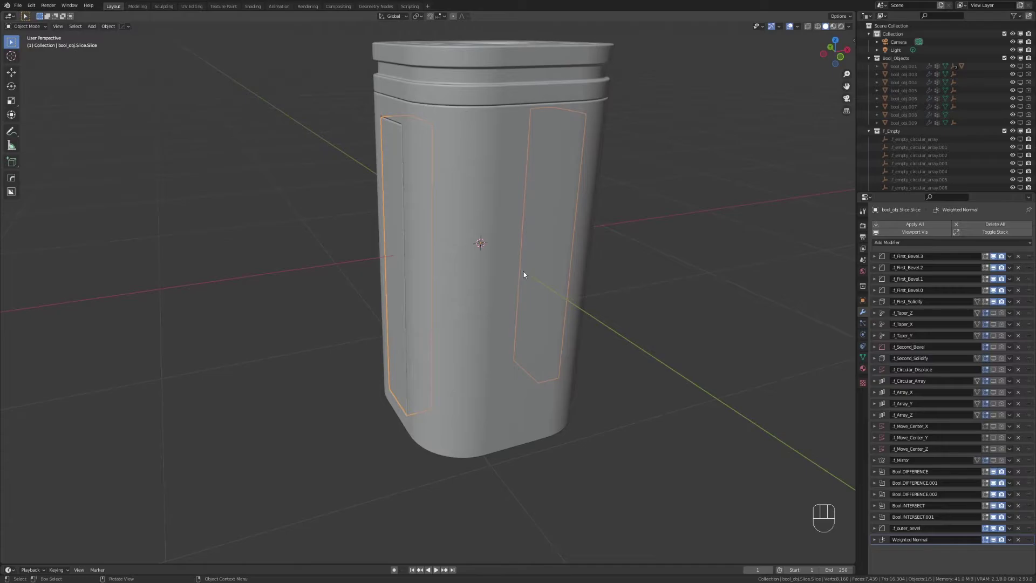
- Scale the panel slice cutters so the mirrored side panels stretch wider across the pillar faces
{"action": "key", "text": "s"}
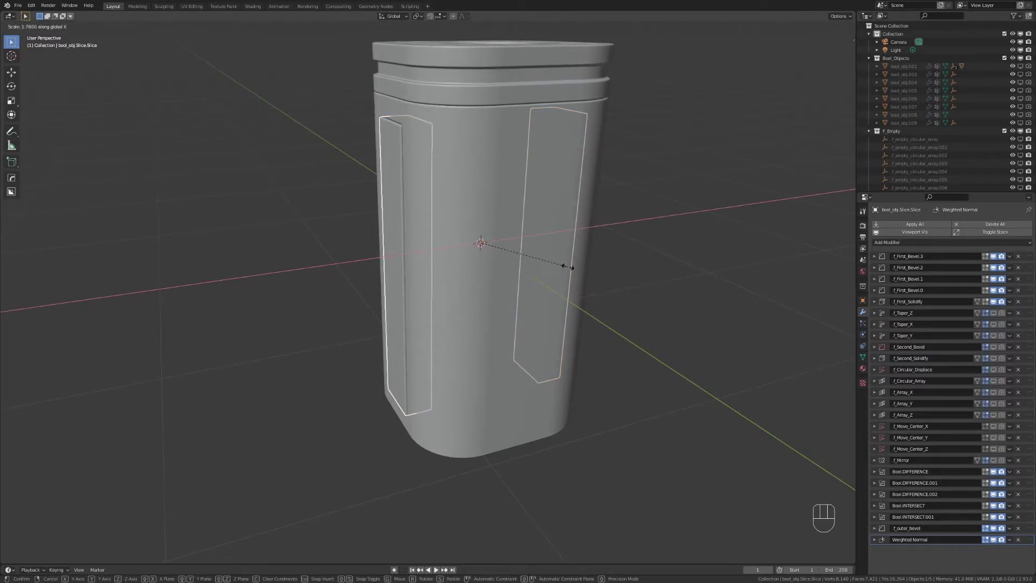
{"action": "left_click_drag", "start_coordinate": [419, 239], "coordinate": [411, 344]}
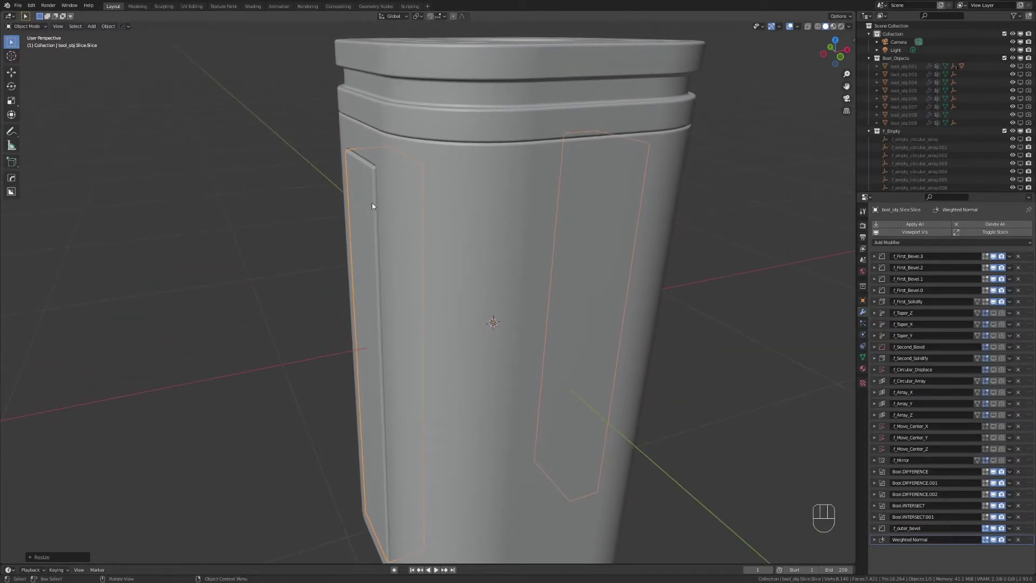
{"action": "left_click_drag", "start_coordinate": [381, 219], "coordinate": [444, 208]}
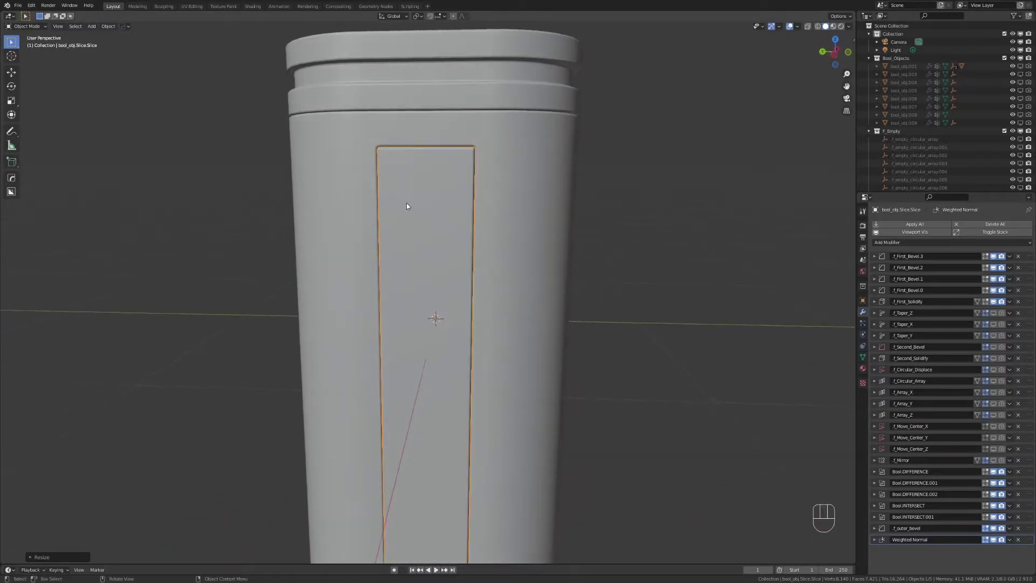
- Start a Fluent rectangle cut on the front side panel and draw it along the panel with the snapping grid
{"action": "key", "text": "alt+f"}
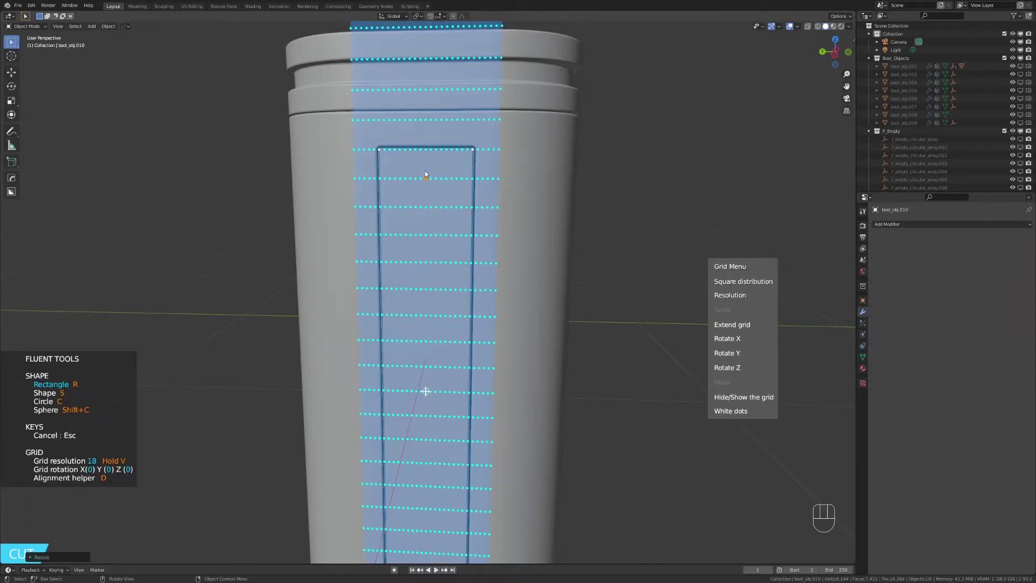
{"action": "left_click_drag", "start_coordinate": [437, 164], "coordinate": [488, 270]}
{"action": "left_click_drag", "start_coordinate": [465, 314], "coordinate": [479, 313]}
- Cut a bent zigzag groove down the tall side panel from side view and mirror it onto the opposite face
{"action": "key", "text": "alt+f"}
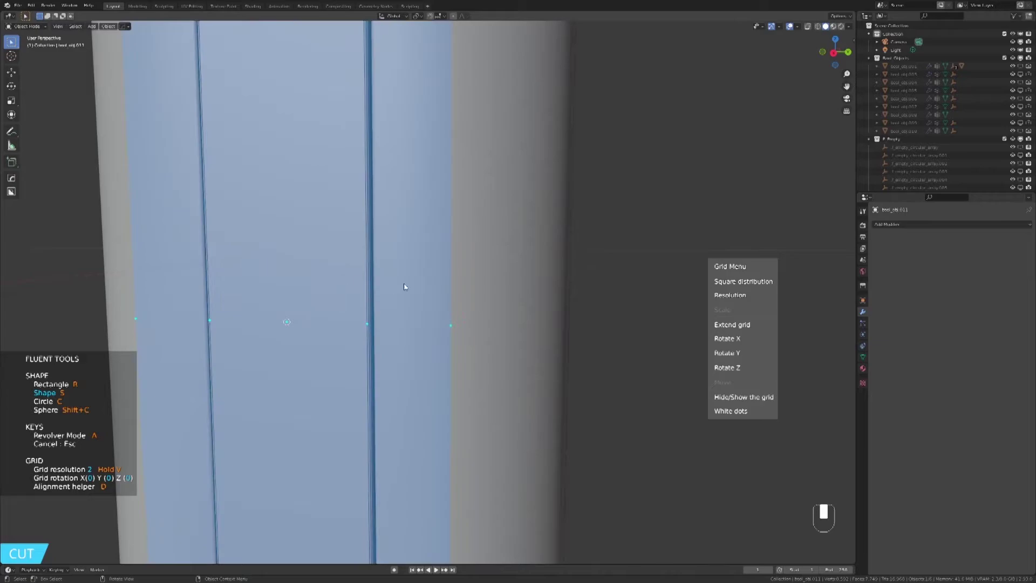
{"action": "key", "text": "KP_3"}
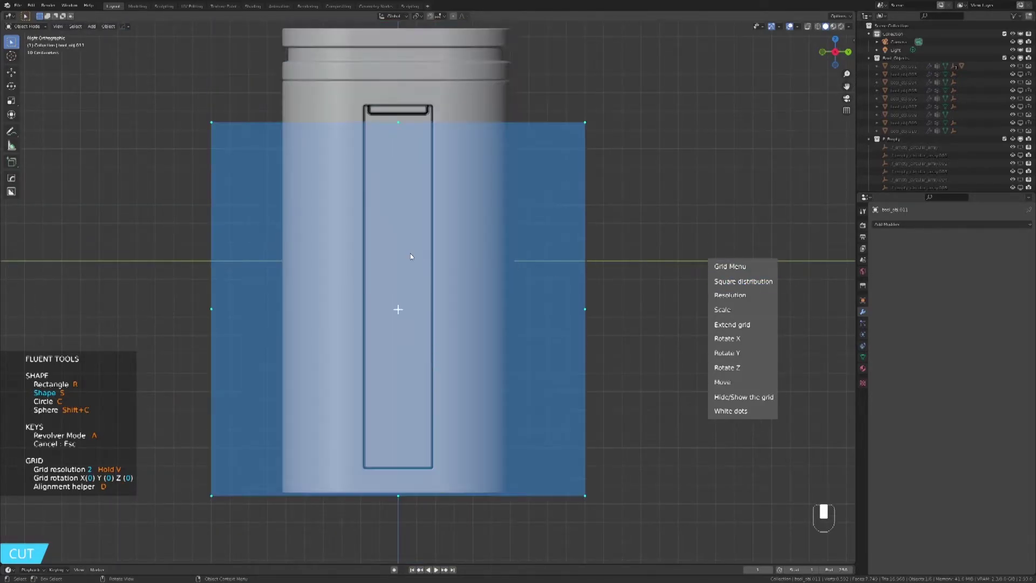
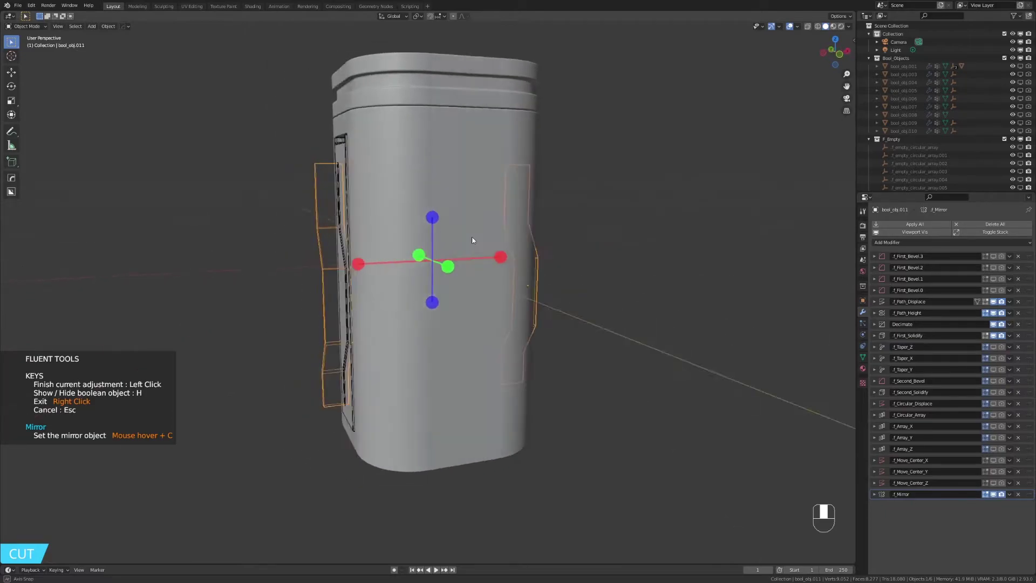
{"action": "middle_click", "coordinate": [656, 257]}
{"action": "left_click_drag", "start_coordinate": [511, 219], "coordinate": [484, 214]}
- Select the slanted groove's cutter and start reshaping it through its Fluent boolean adjustment
{"action": "left_click_drag", "start_coordinate": [460, 212], "coordinate": [537, 214]}
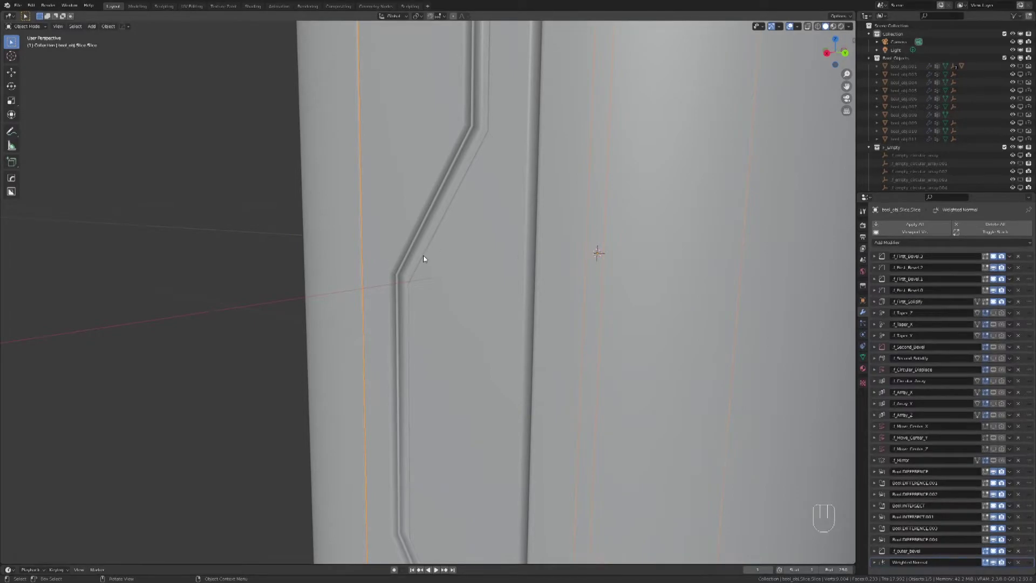
{"action": "left_click", "coordinate": [391, 285]}
{"action": "key", "text": "alt+f"}
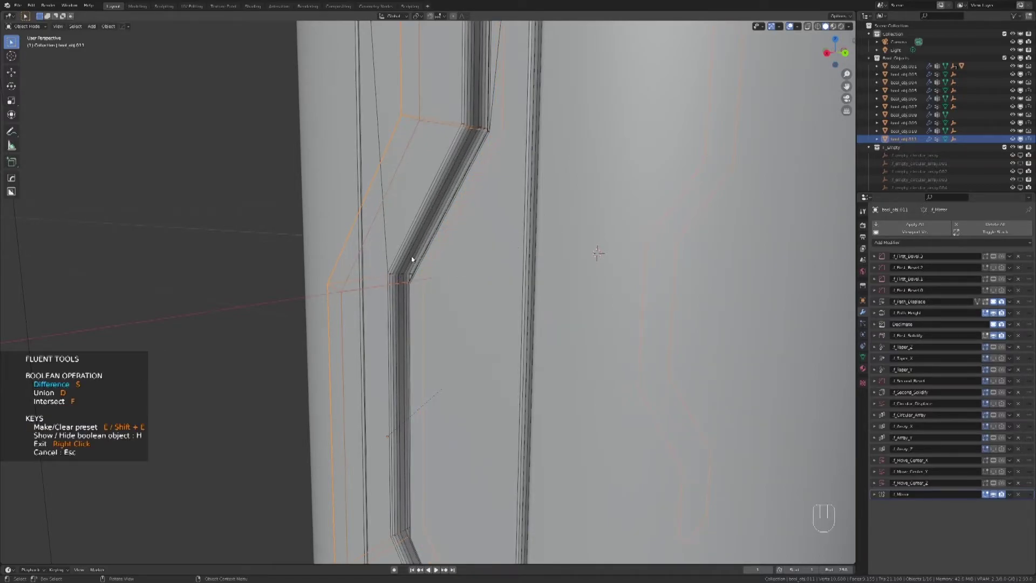
{"action": "left_click_drag", "start_coordinate": [488, 240], "coordinate": [561, 244]}
- Deepen the zigzag groove with further cutter drags, confirm, and return to the pillar body
{"action": "left_click_drag", "start_coordinate": [553, 235], "coordinate": [392, 252]}
{"action": "left_click_drag", "start_coordinate": [477, 245], "coordinate": [433, 244]}
{"action": "left_click_drag", "start_coordinate": [448, 260], "coordinate": [436, 184]}
{"action": "left_click", "coordinate": [427, 239]}
{"action": "key", "text": "alt+f"}
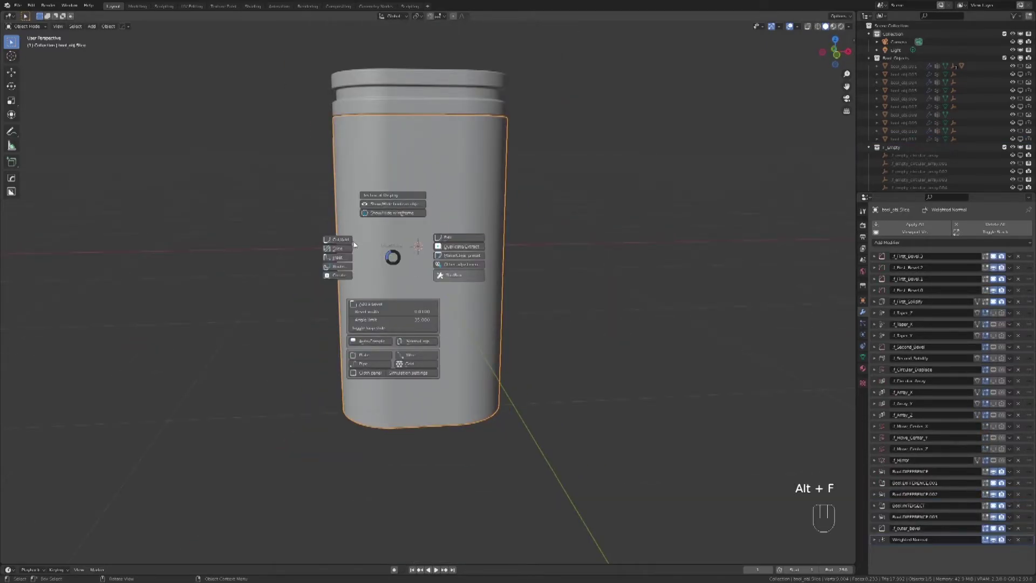
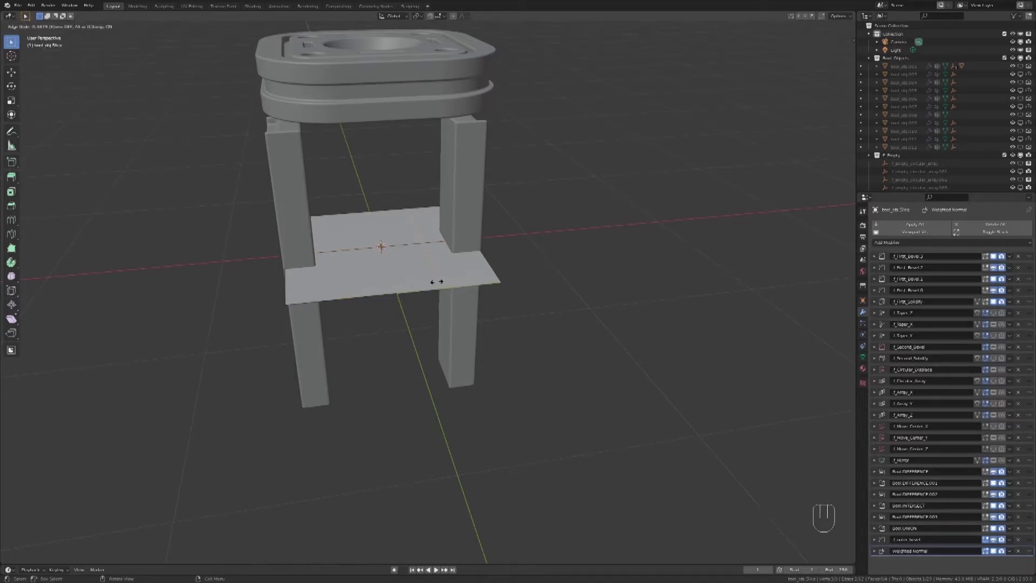
- Start a Fluent Cut with the snapping grid on the upper oblong pad of the pillar front
{"action": "key", "text": "Tab"}
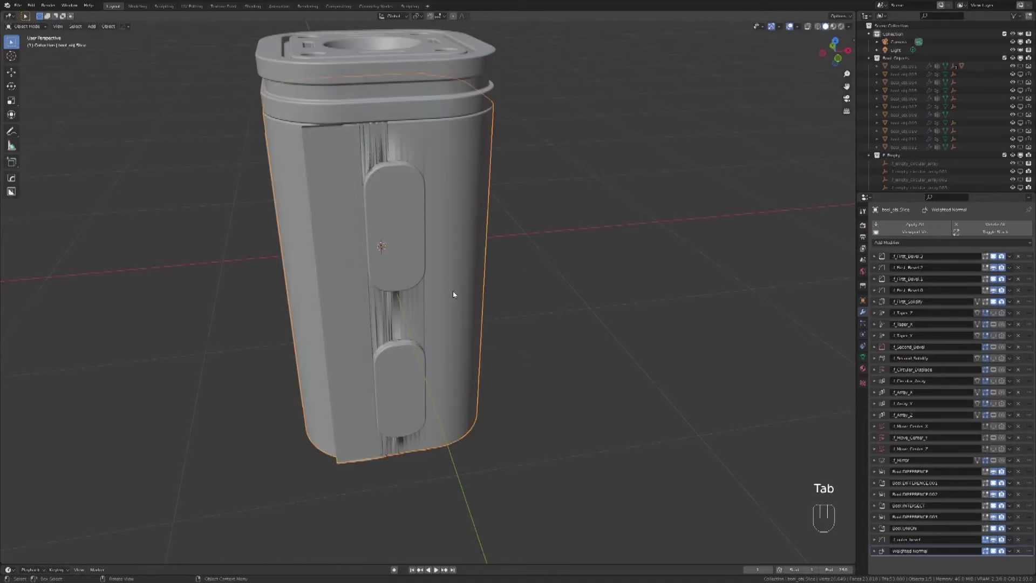
{"action": "key", "text": "alt+f"}
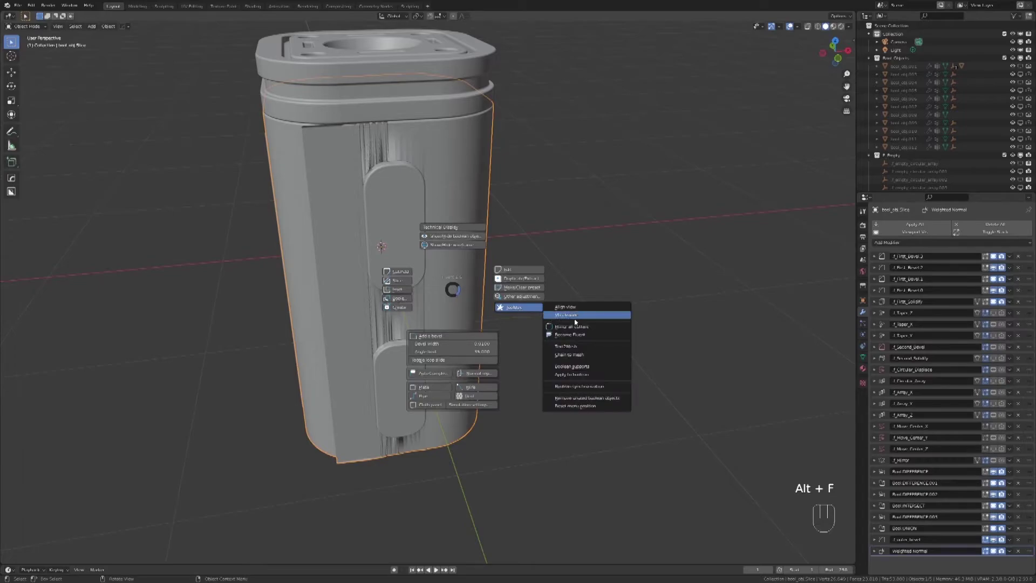
{"action": "middle_click", "coordinate": [465, 292]}
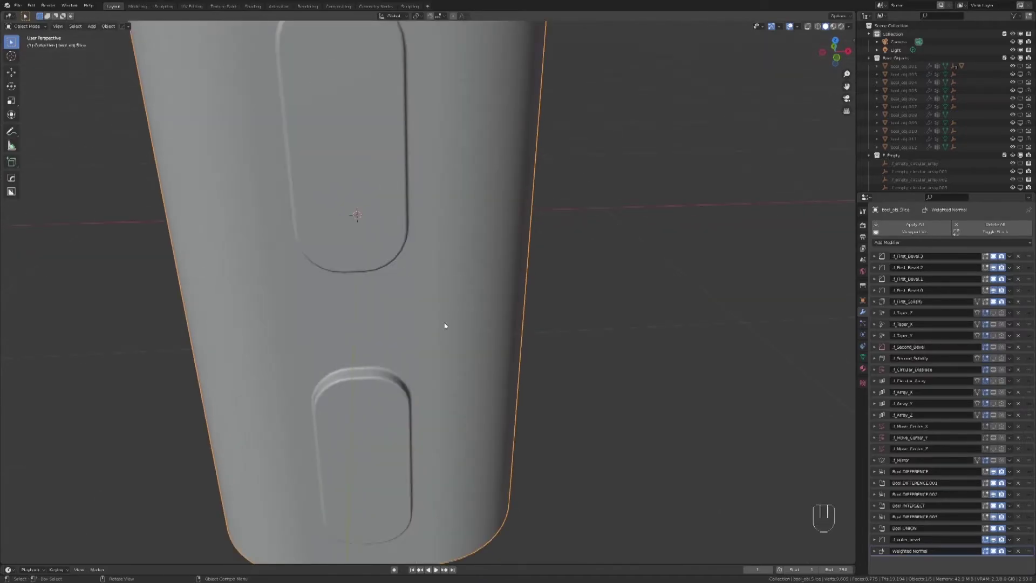
{"action": "left_click_drag", "start_coordinate": [455, 325], "coordinate": [437, 320]}
{"action": "key", "text": "alt+f"}
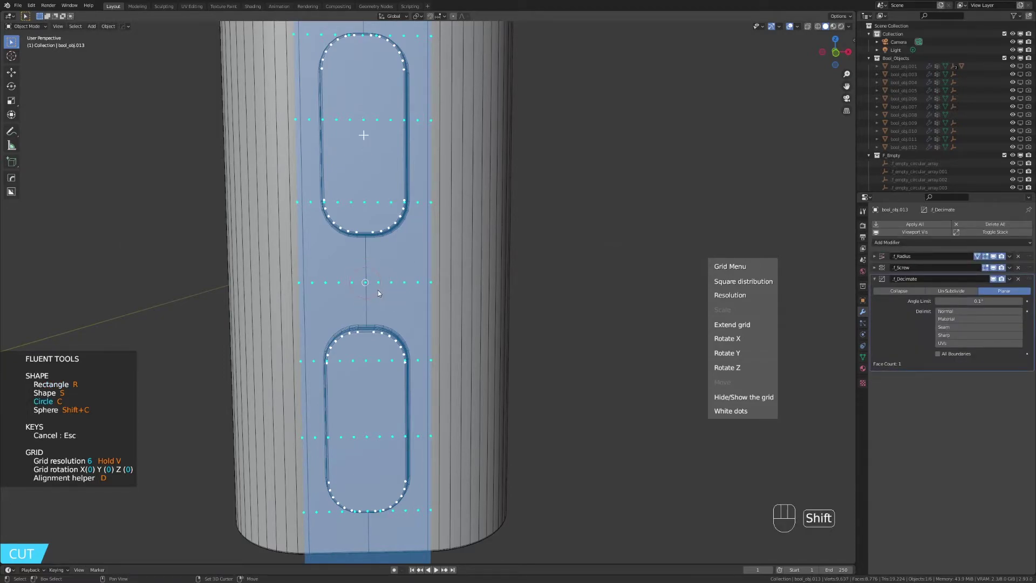
- Draw circle cutters and adjust the grid so three round holes run vertically down the pad
{"action": "left_click_drag", "start_coordinate": [375, 289], "coordinate": [452, 173]}
{"action": "key", "text": "g"}
{"action": "key", "text": "KP_3"}
{"action": "key", "text": "KP_1"}
{"action": "key", "text": "g"}
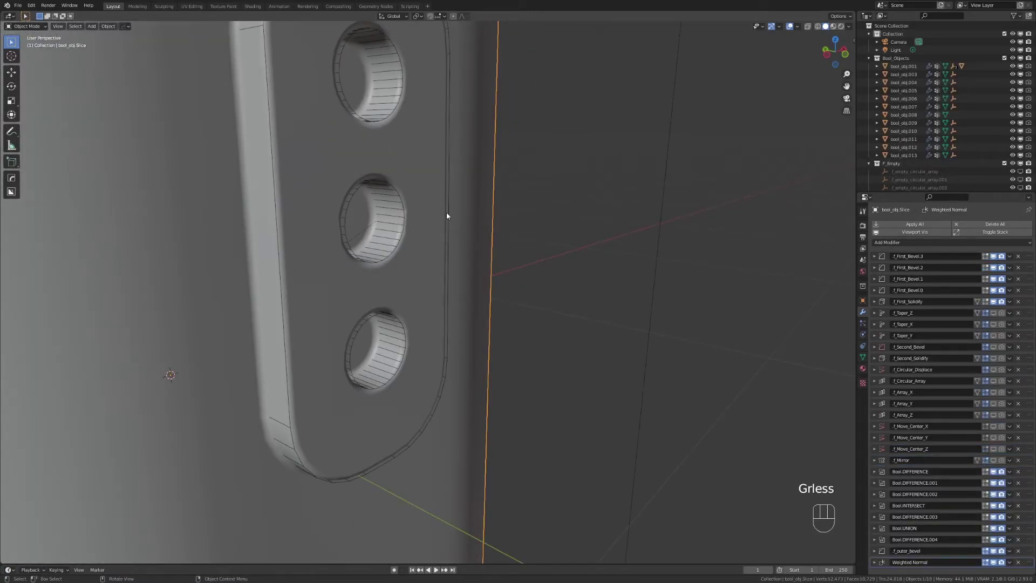
- Add extra edge loops across the bool_obj.012 pad cutter's mesh in Edit Mode, then return to Object Mode
{"action": "left_click", "coordinate": [281, 219]}
{"action": "key", "text": "Tab"}
{"action": "key", "text": "ctrl+r"}
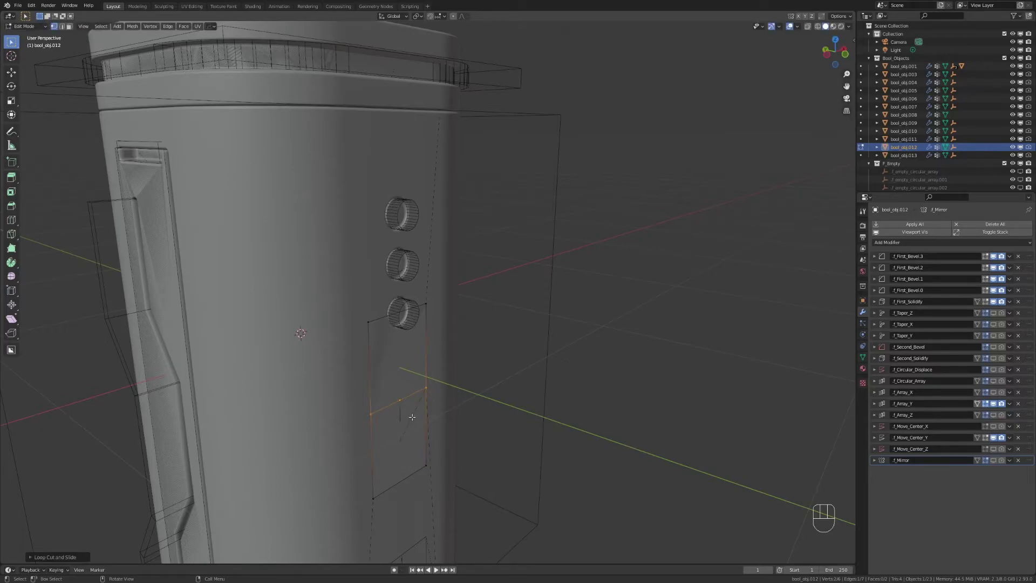
{"action": "key", "text": "ctrl+r"}
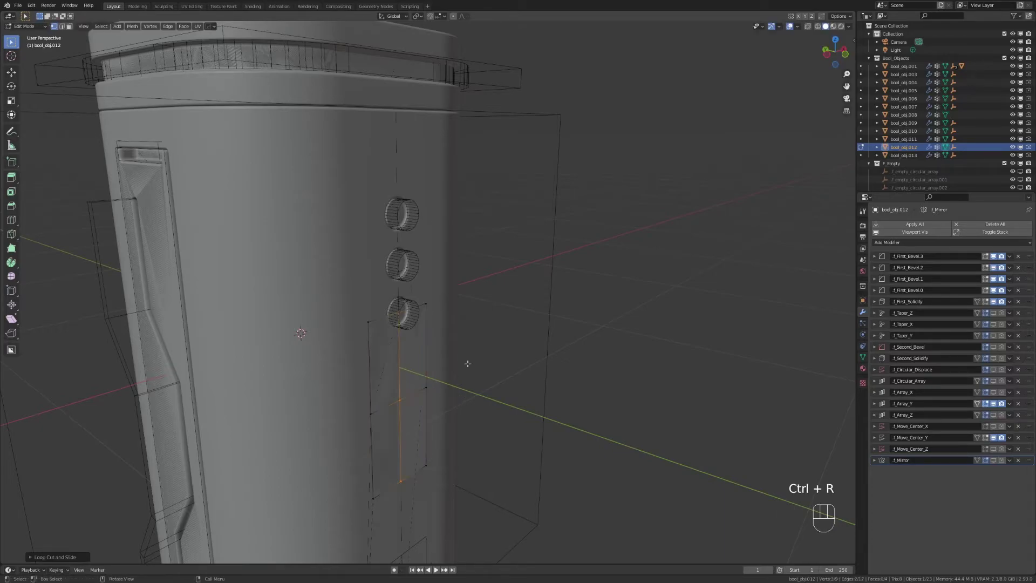
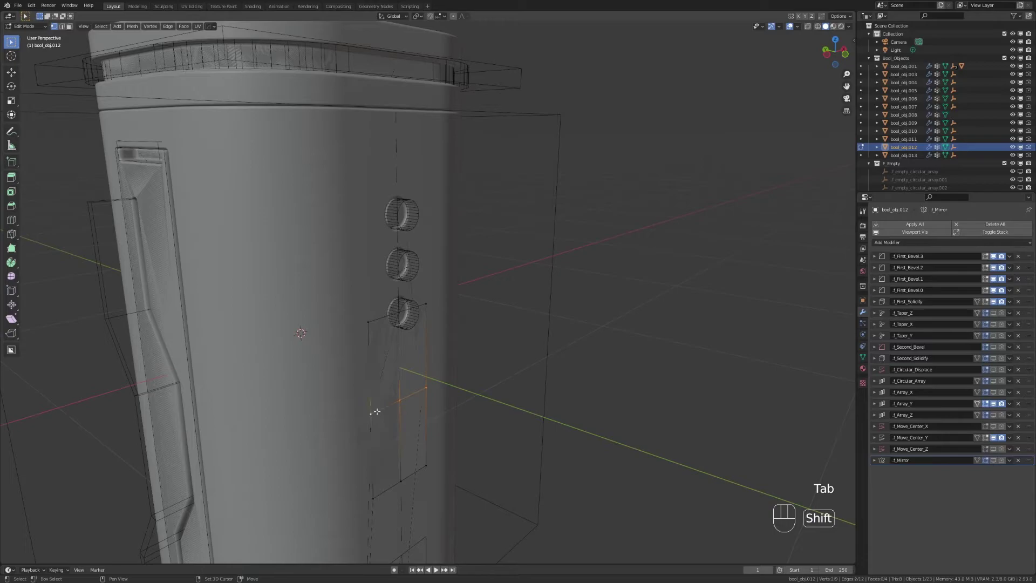
{"action": "key", "text": "Tab"}
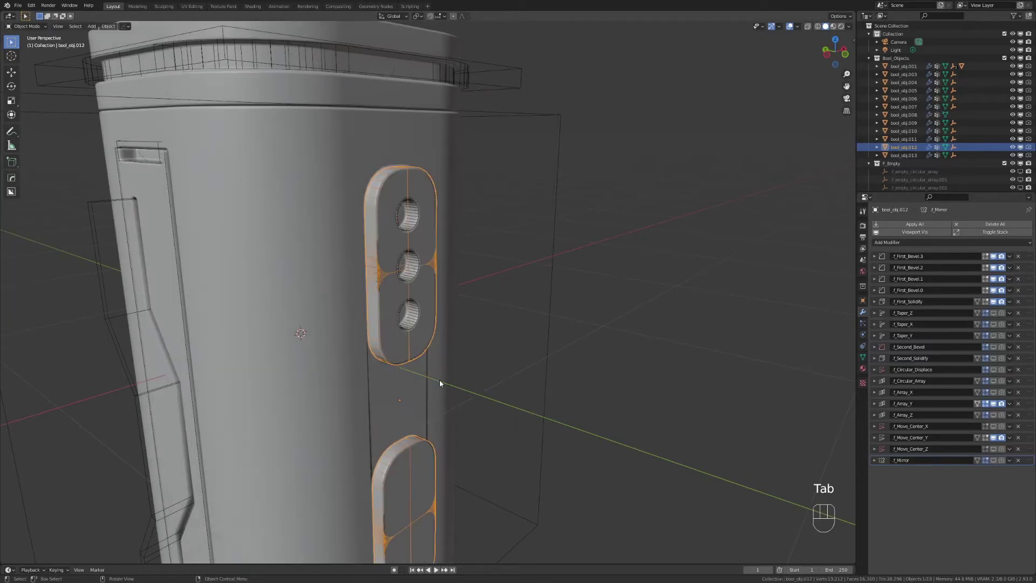
- Move the hole cutter along the pillar and line up a straight front orthographic view
{"action": "key", "text": "alt+f"}
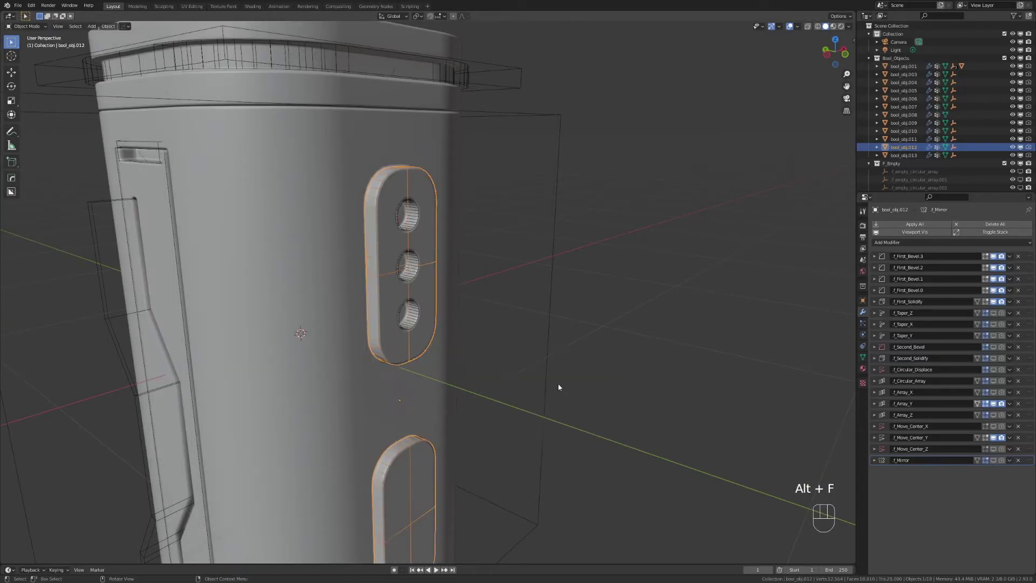
{"action": "key", "text": "g"}
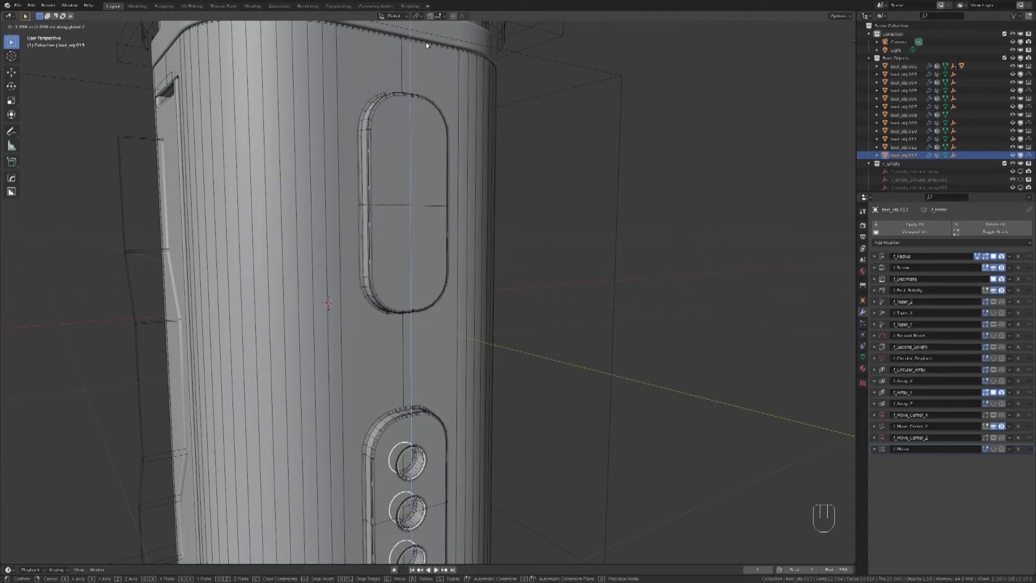
{"action": "left_click_drag", "start_coordinate": [507, 230], "coordinate": [480, 226]}
{"action": "left_click_drag", "start_coordinate": [434, 245], "coordinate": [443, 211]}
{"action": "key", "text": "KP_7"}
{"action": "key", "text": "KP_1"}
- Duplicate the three hole cutters with Shift+D and place the copy inside the second oblong pad
{"action": "key", "text": "shift+d"}
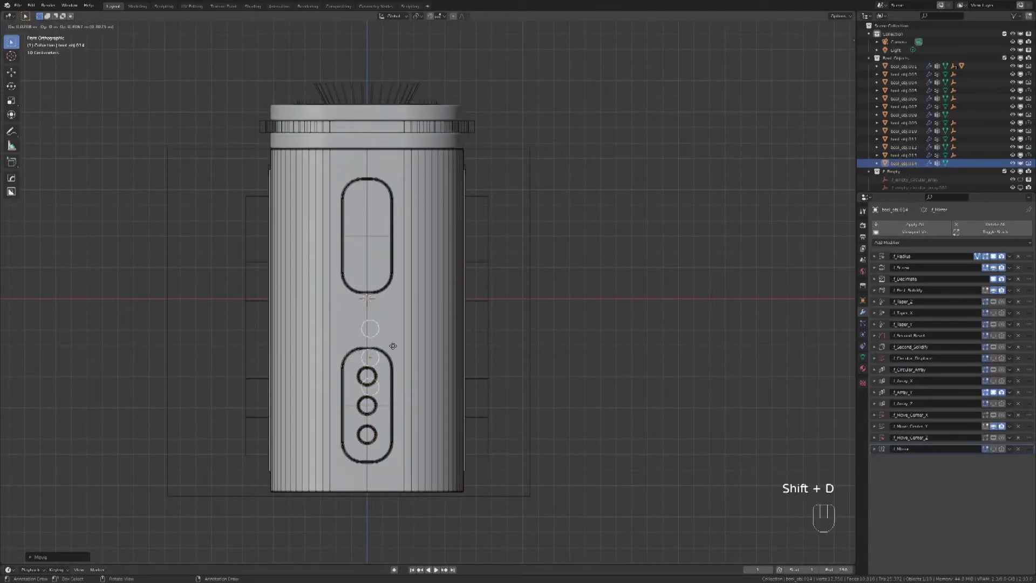
{"action": "middle_click", "coordinate": [466, 264]}
{"action": "left_click_drag", "start_coordinate": [476, 240], "coordinate": [440, 265]}
{"action": "key", "text": "ctrl+z"}
{"action": "key", "text": "ctrl+z"}
{"action": "middle_click", "coordinate": [435, 293]}
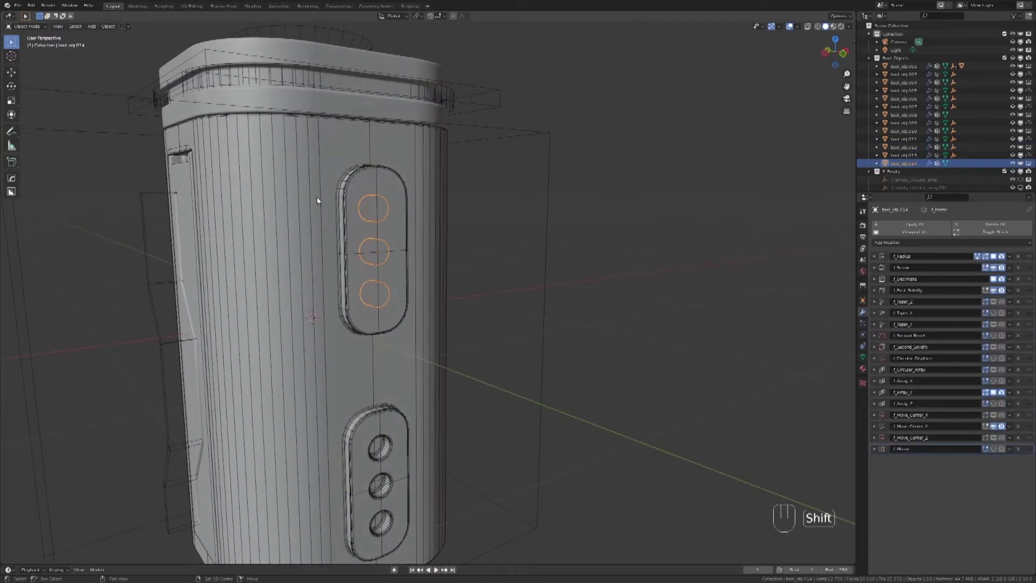
- Apply the copied circle cutters as difference booleans on the pillar, then orbit to its plain side
{"action": "left_click", "coordinate": [321, 199]}
{"action": "key", "text": "alt+f"}
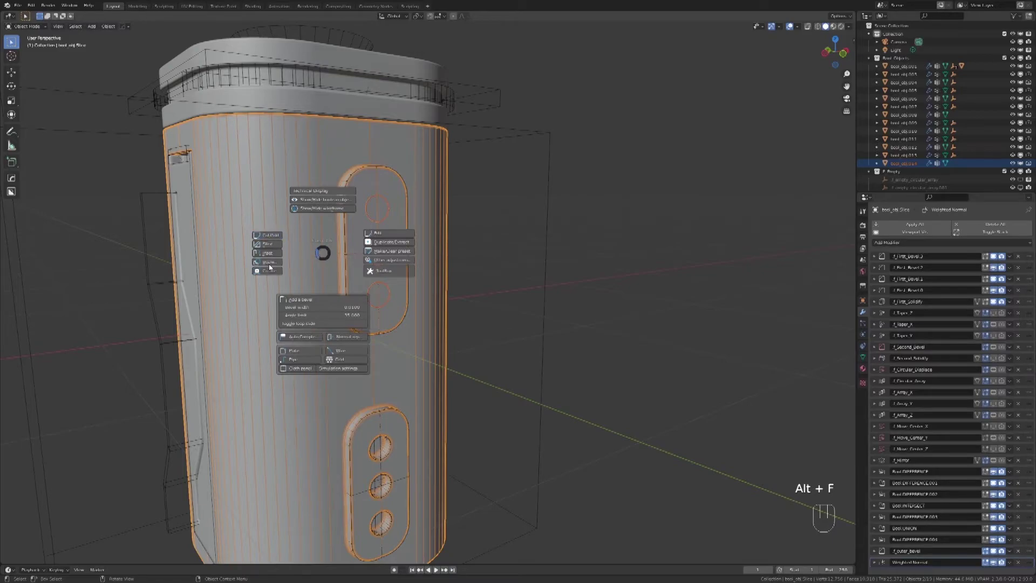
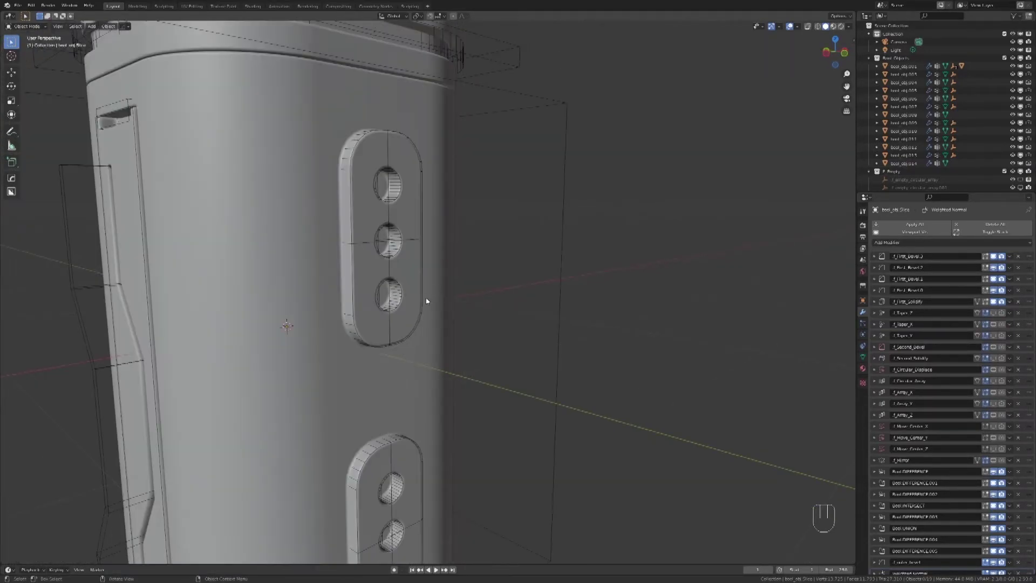
{"action": "left_click_drag", "start_coordinate": [438, 309], "coordinate": [402, 309]}
{"action": "left_click_drag", "start_coordinate": [398, 307], "coordinate": [425, 336]}
{"action": "middle_click", "coordinate": [410, 322]}
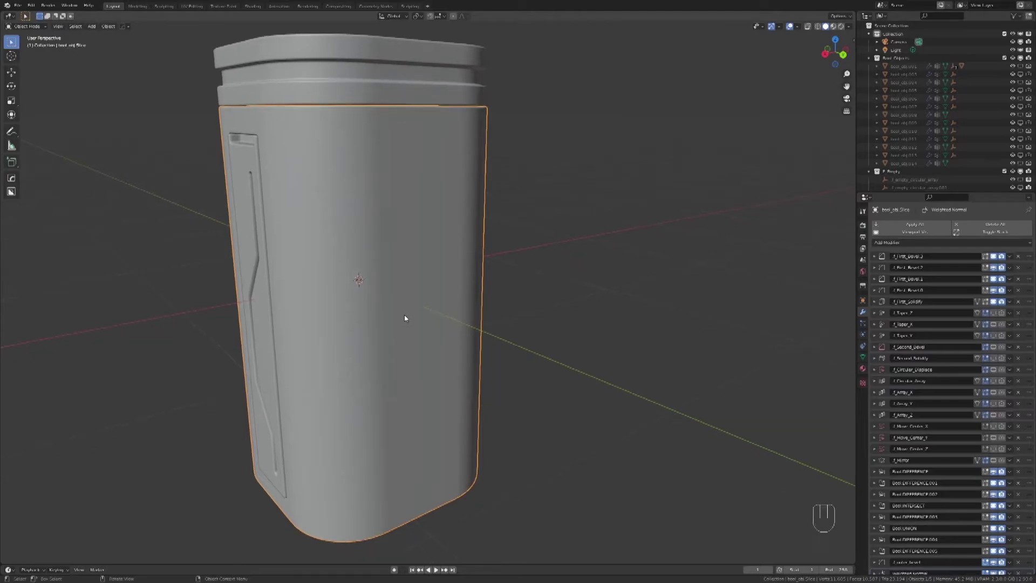
- Cut a tall rectangular recessed panel into the pillar's plain side and select cutter bool_obj.015
{"action": "key", "text": "alt+f"}
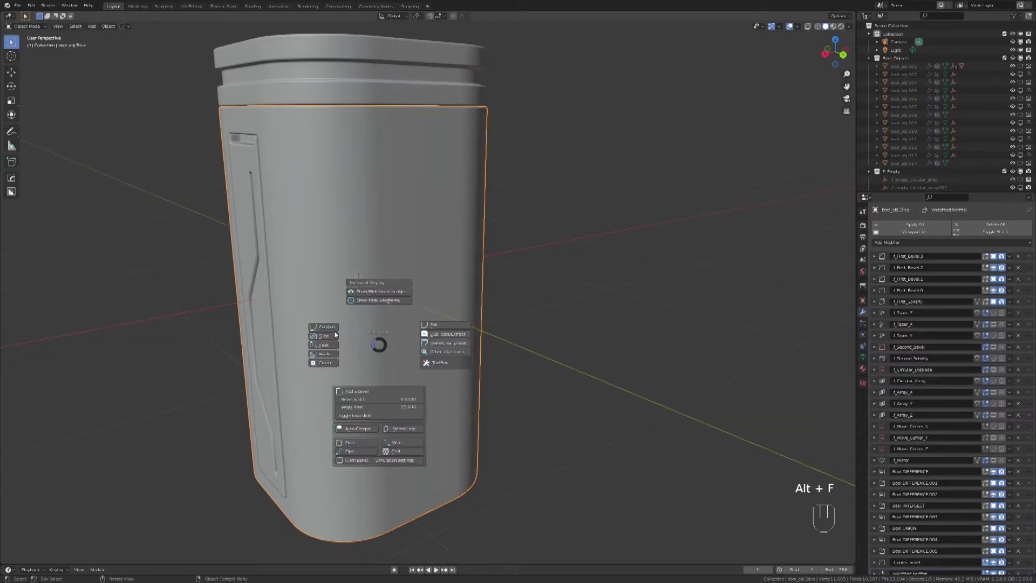
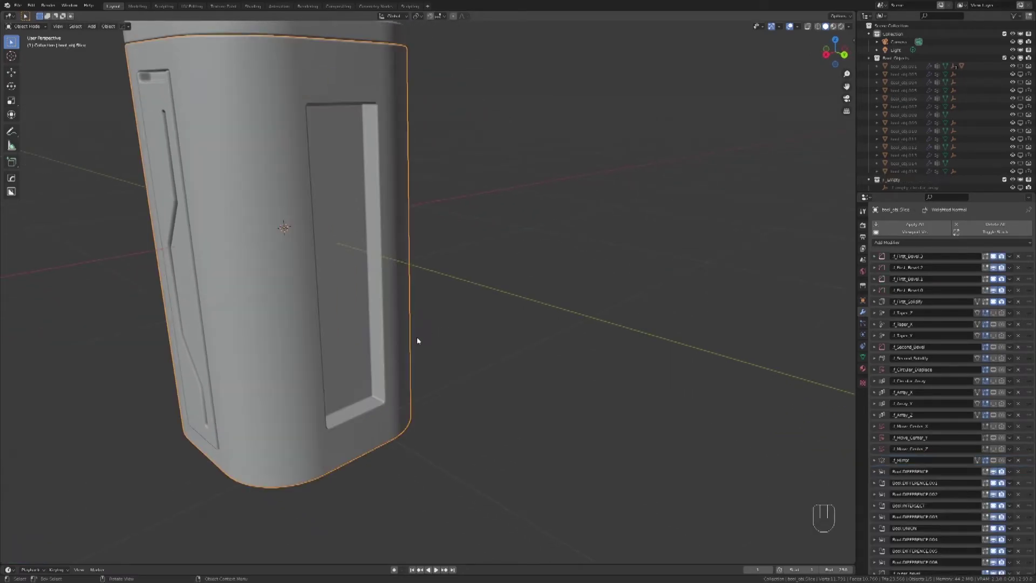
{"action": "key", "text": "alt+f"}
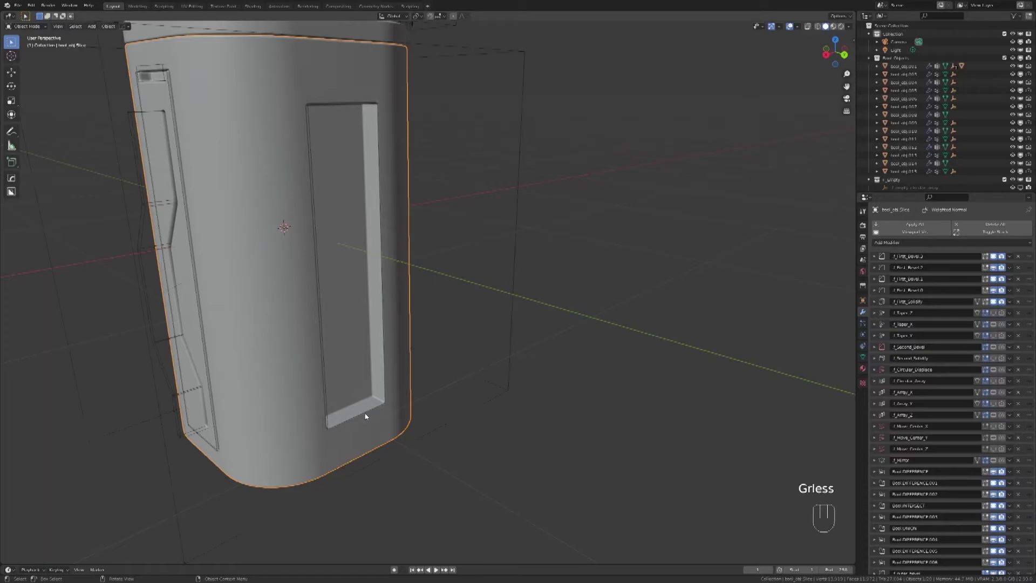
{"action": "left_click", "coordinate": [377, 409]}
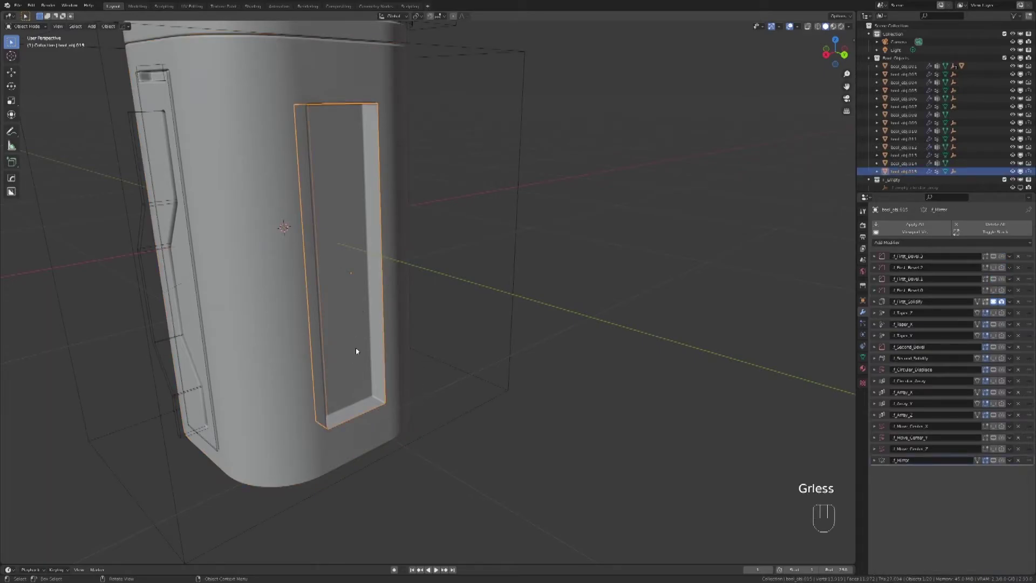